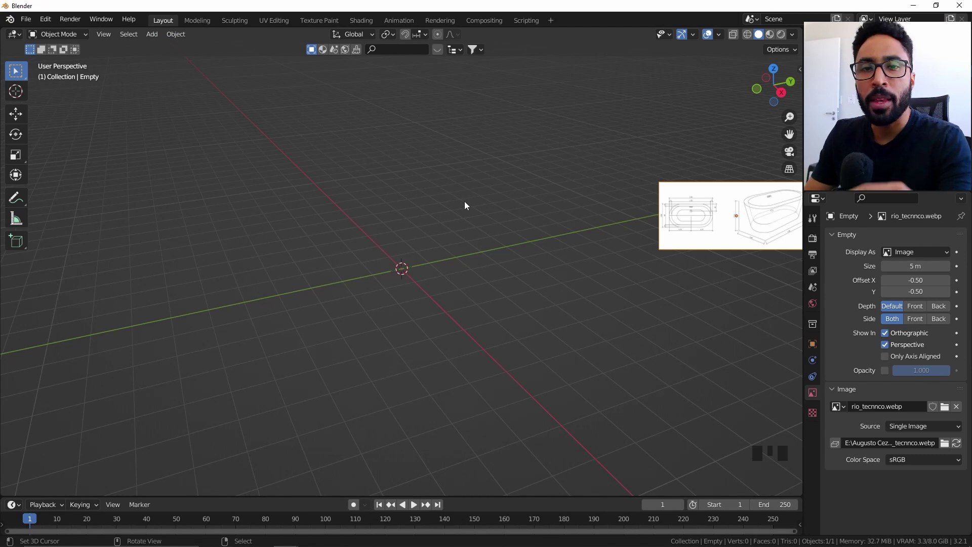
# - Move the reference drawing's Empty beside the origin at X 2.5 Y 1.1 in top view
pyautogui.press('n')
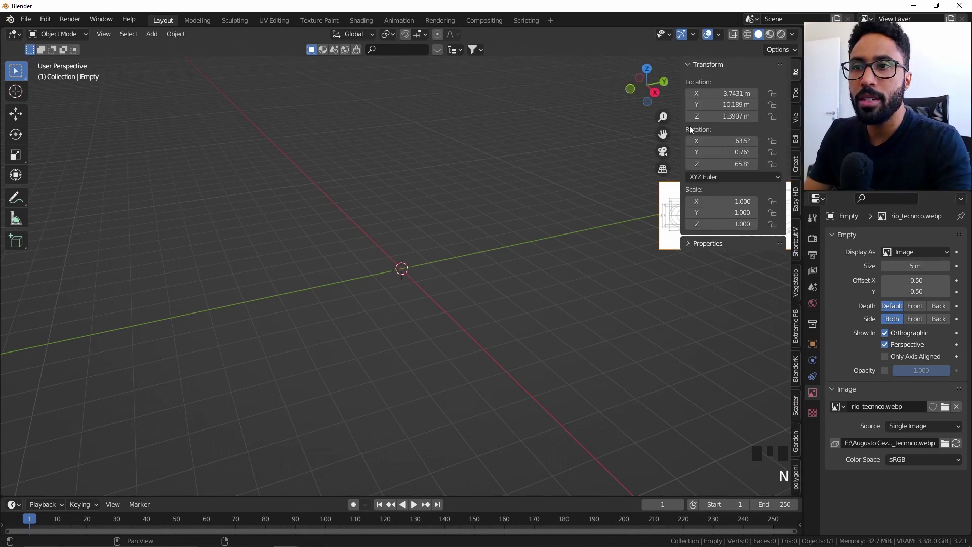
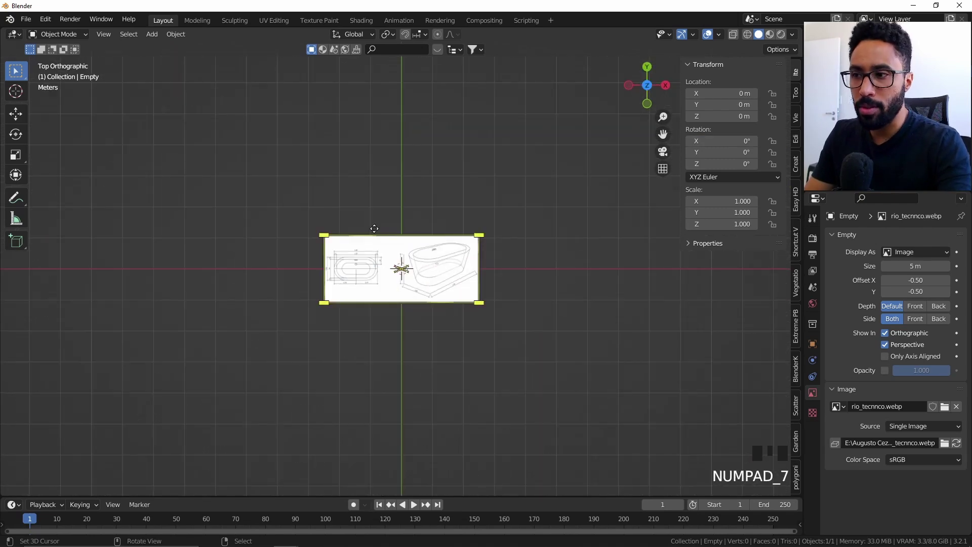
pyautogui.scroll(3)
pyautogui.scroll(-3)
pyautogui.moveTo(379, 232); pyautogui.dragTo(371, 322)
pyautogui.press('g')
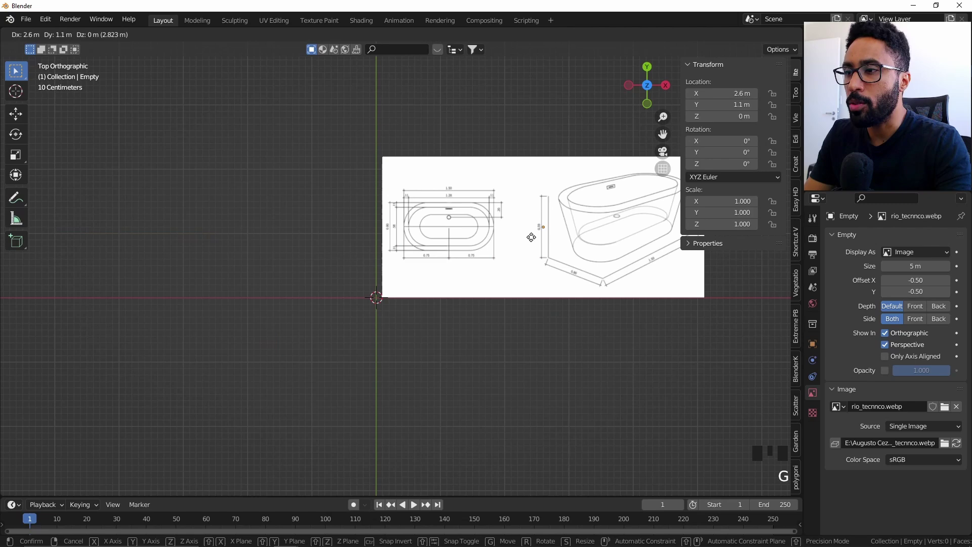
pyautogui.moveTo(580, 211); pyautogui.dragTo(815, 394)
pyautogui.moveTo(815, 394); pyautogui.dragTo(430, 229)
# - Fade the reference drawing to 0.2 opacity and frame it in the viewport
pyautogui.middleClick(430, 229)
pyautogui.scroll(3)
pyautogui.scroll(-3)
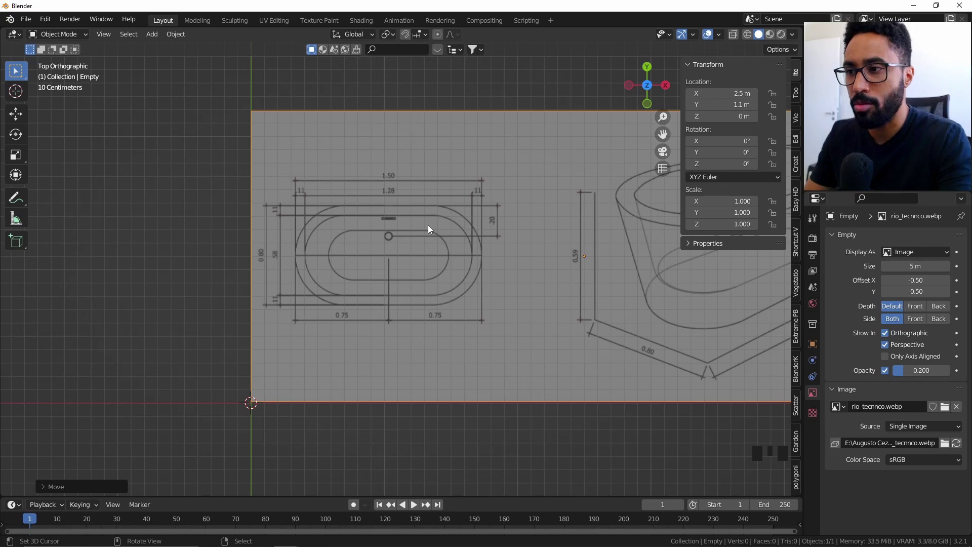
pyautogui.scroll(3)
# - Add a plane at the origin and move it toward the tub drawing
pyautogui.press('shift+a')
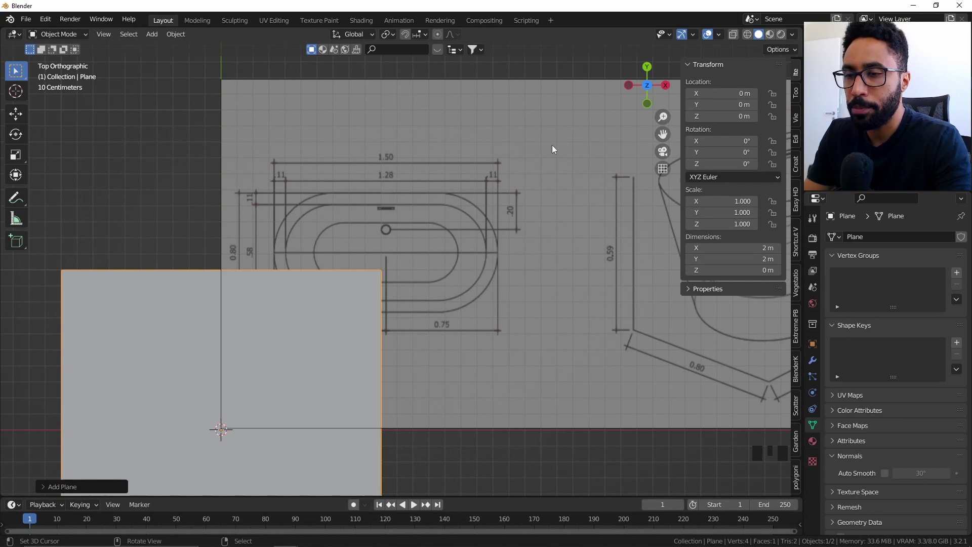
pyautogui.scroll(-3)
pyautogui.scroll(3)
pyautogui.press('g')
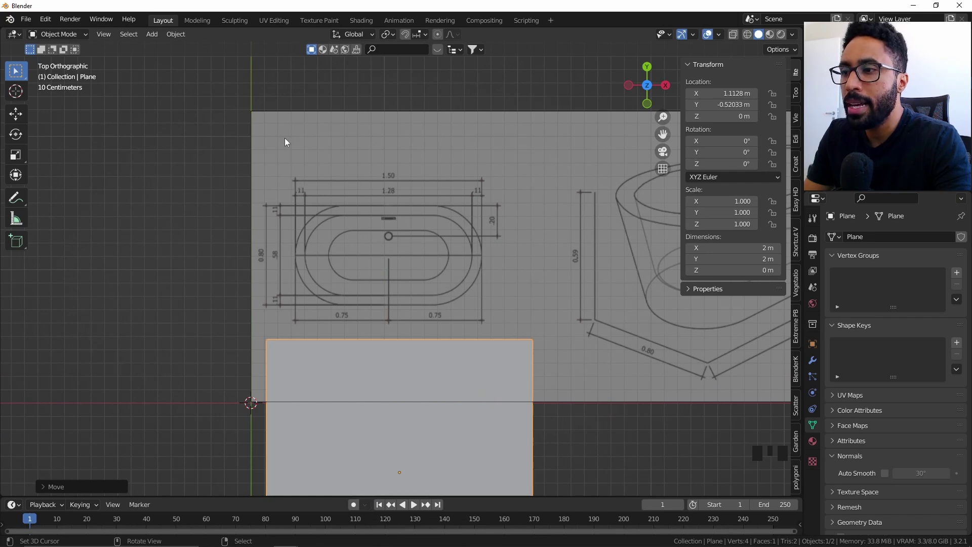
pyautogui.scroll(3)
pyautogui.scroll(3)
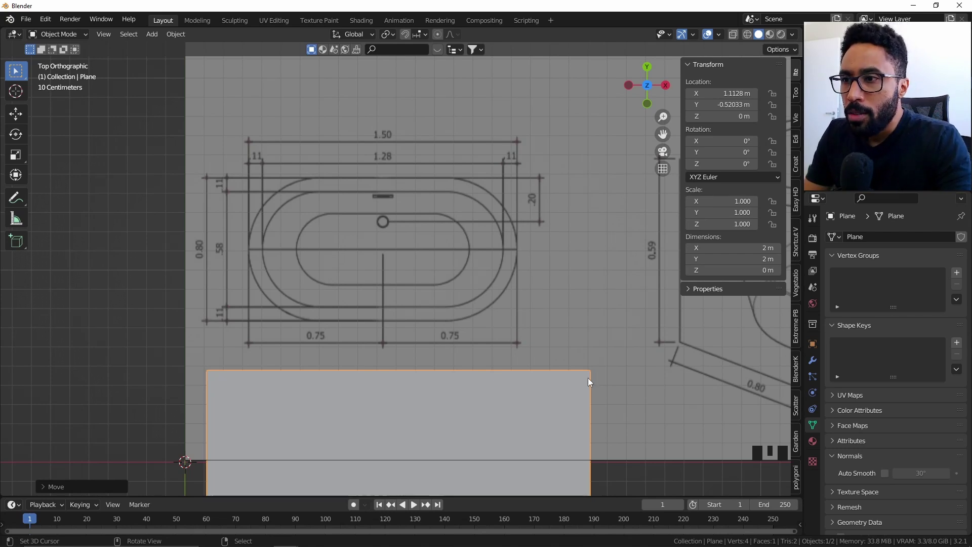
# - Make the plane see-through with X-ray shading and align its corner with the outline's top corner
pyautogui.press('g')
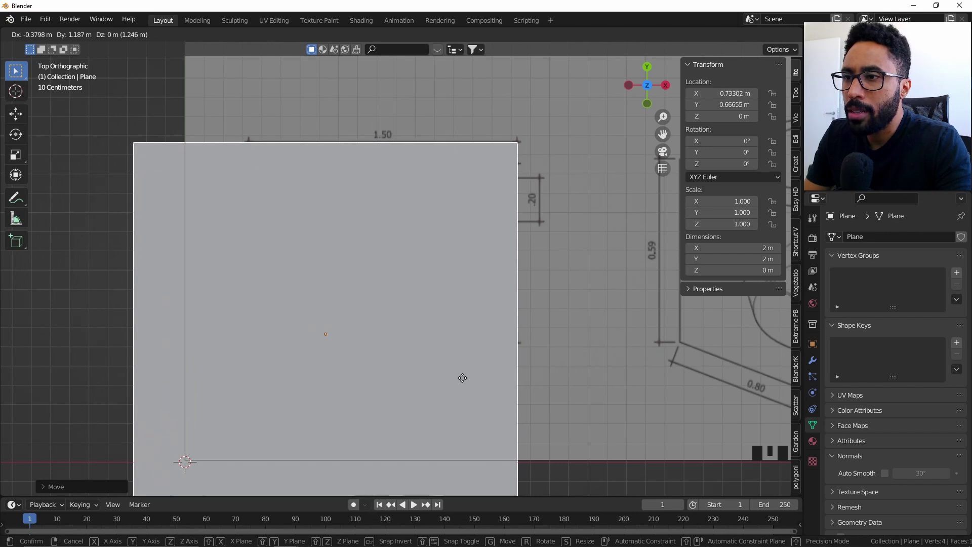
pyautogui.press('z')
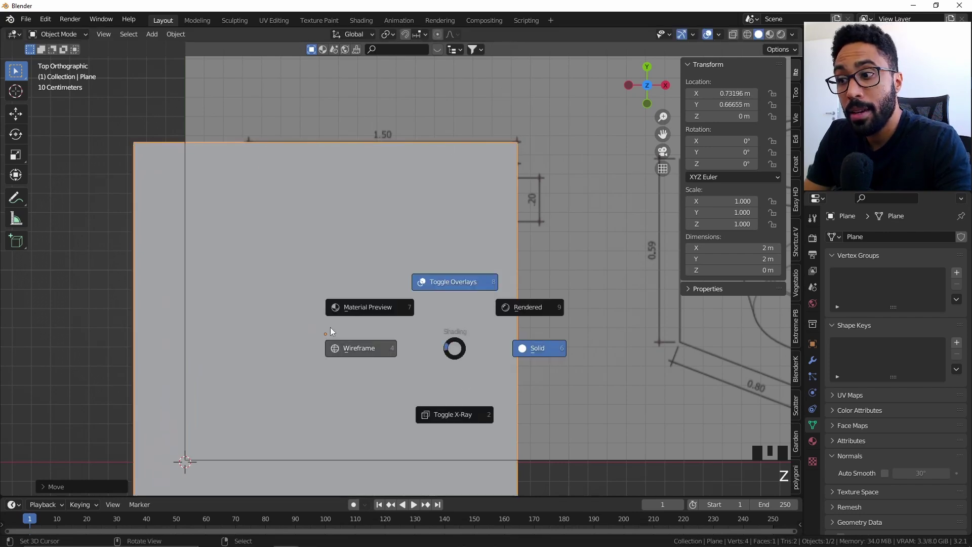
pyautogui.moveTo(407, 231); pyautogui.dragTo(401, 305)
pyautogui.scroll(3)
pyautogui.press('g')
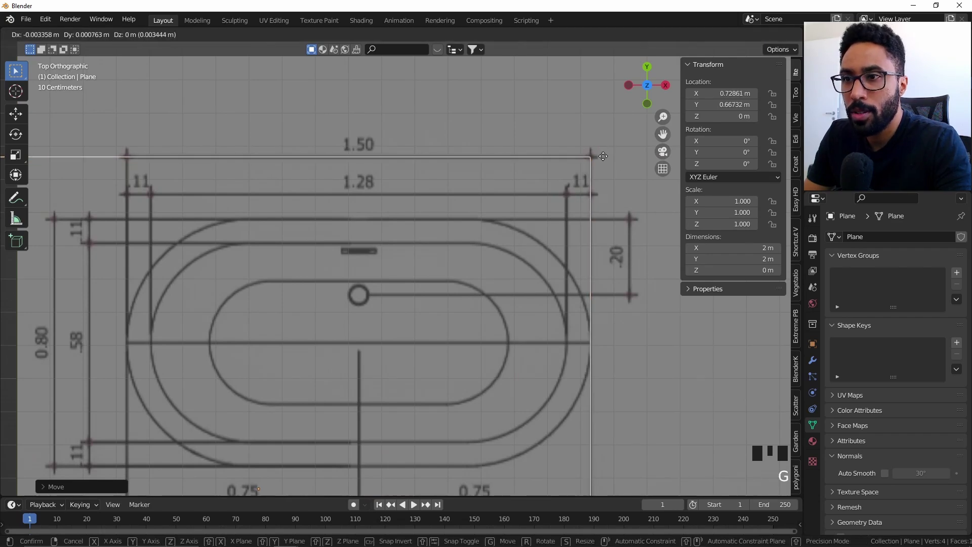
pyautogui.press('g')
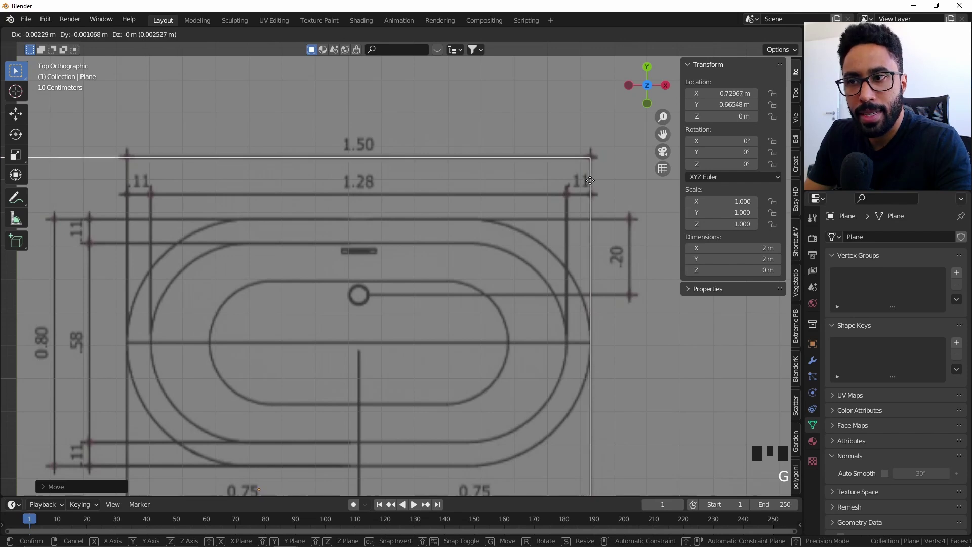
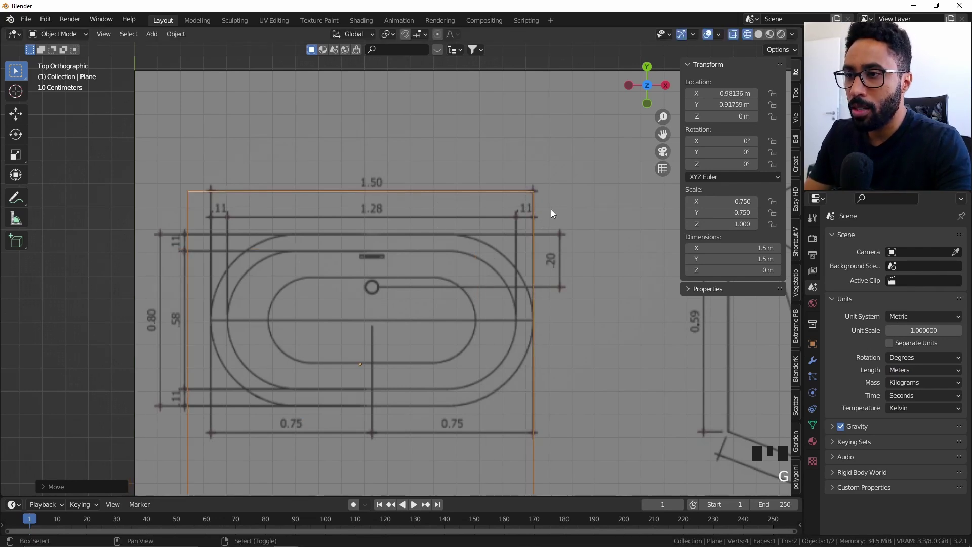
# - Snap the 3D cursor to the plane's top-right corner vertex on the tub outline
pyautogui.scroll(-3)
pyautogui.rightClick(463, 181)
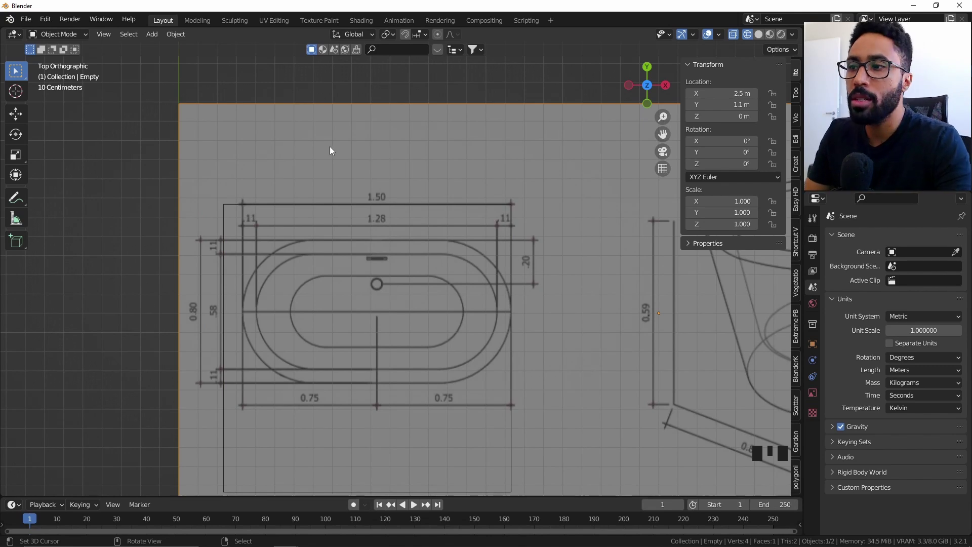
pyautogui.rightClick(514, 207)
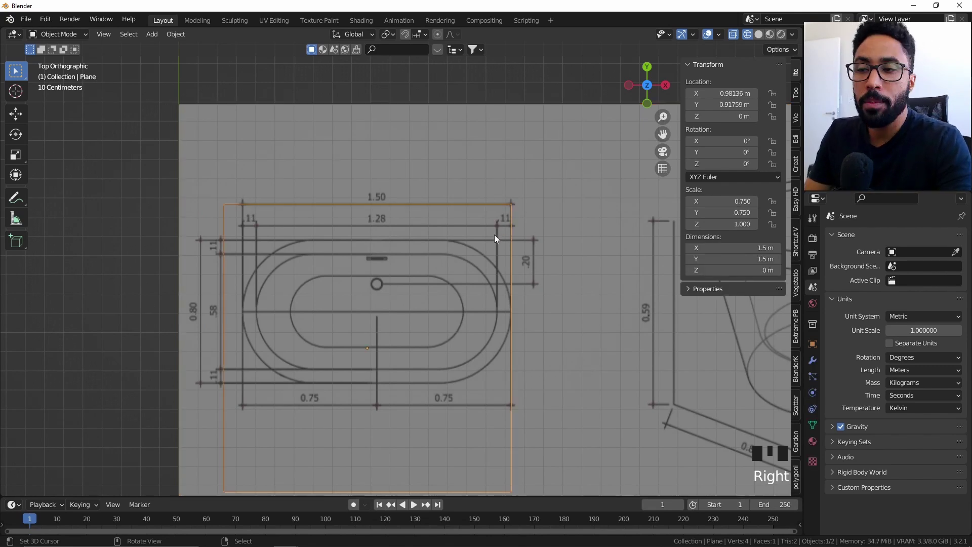
pyautogui.press('Tab')
pyautogui.moveTo(505, 179); pyautogui.dragTo(576, 249)
pyautogui.press('shift+s')
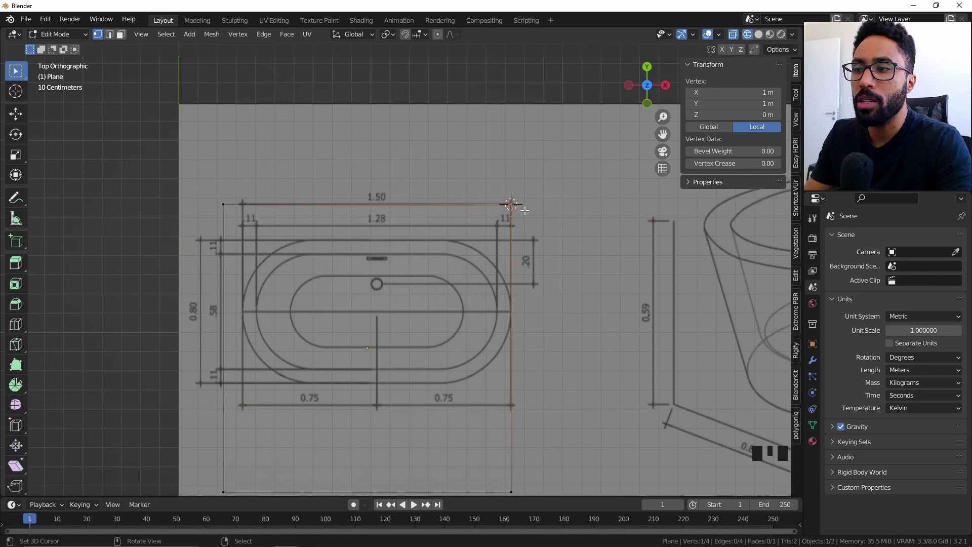
pyautogui.moveTo(19, 93); pyautogui.dragTo(411, 43)
pyautogui.moveTo(420, 33); pyautogui.dragTo(406, 124)
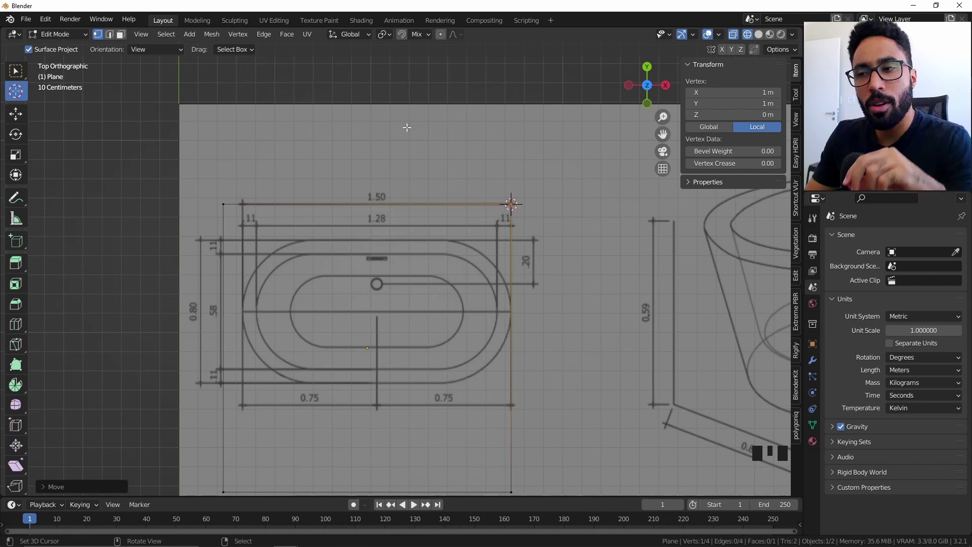
# - Leave vertex editing and select the reference drawing ready for scaling
pyautogui.press('Tab')
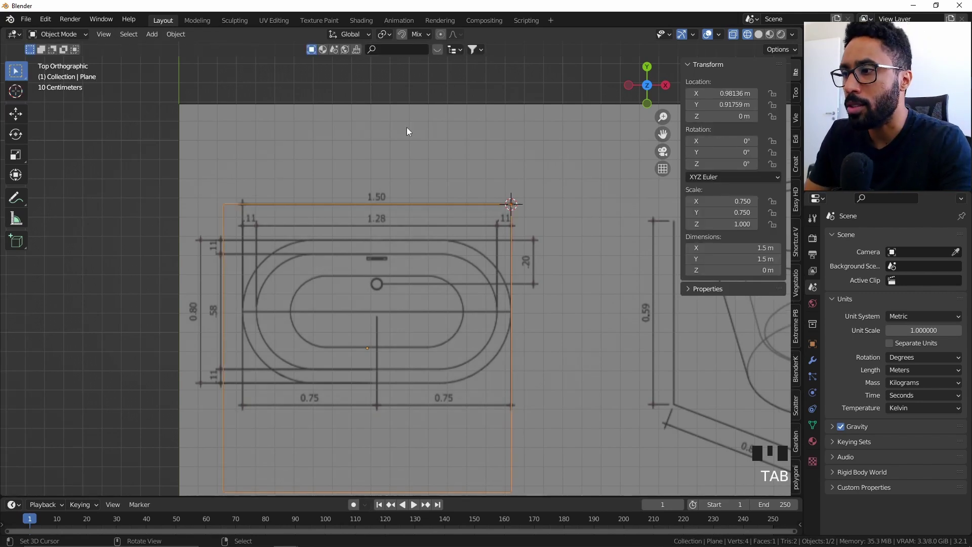
pyautogui.rightClick(336, 127)
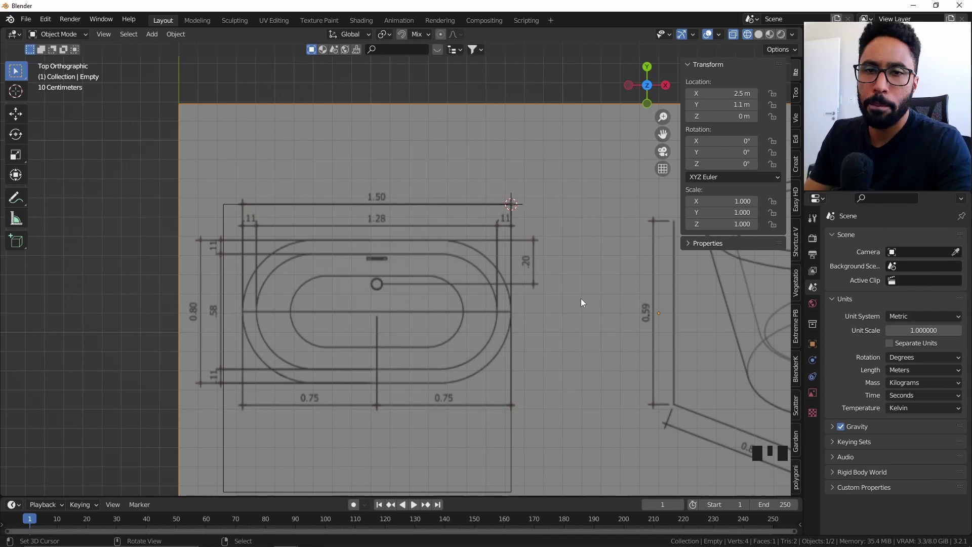
pyautogui.press('s')
pyautogui.scroll(-3)
pyautogui.press('s')
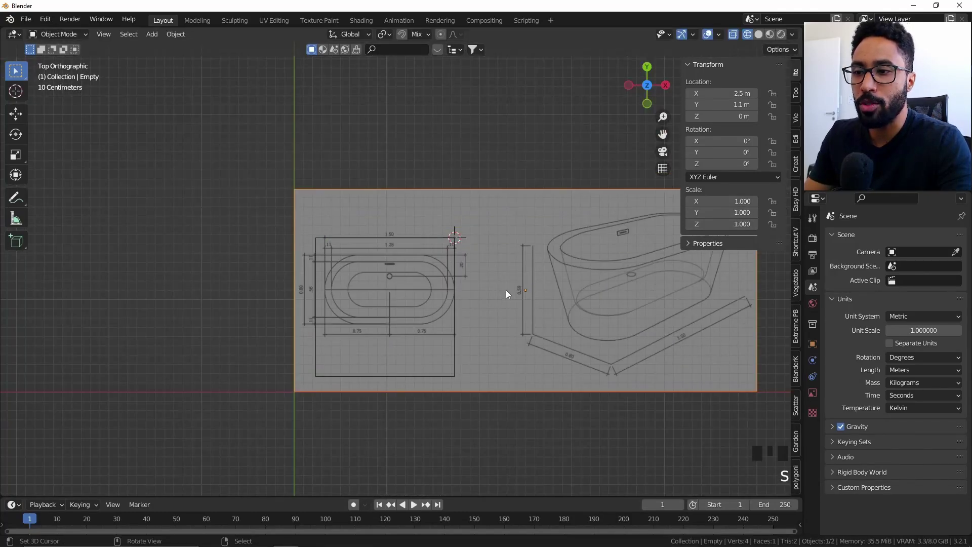
# - Scale the reference drawing around the 3D cursor to about 1.071 so its 1.50 width matches the plane
pyautogui.scroll(3)
pyautogui.scroll(3)
pyautogui.scroll(3)
pyautogui.scroll(3)
pyautogui.scroll(3)
pyautogui.moveTo(384, 40); pyautogui.dragTo(599, 244)
pyautogui.press('s')
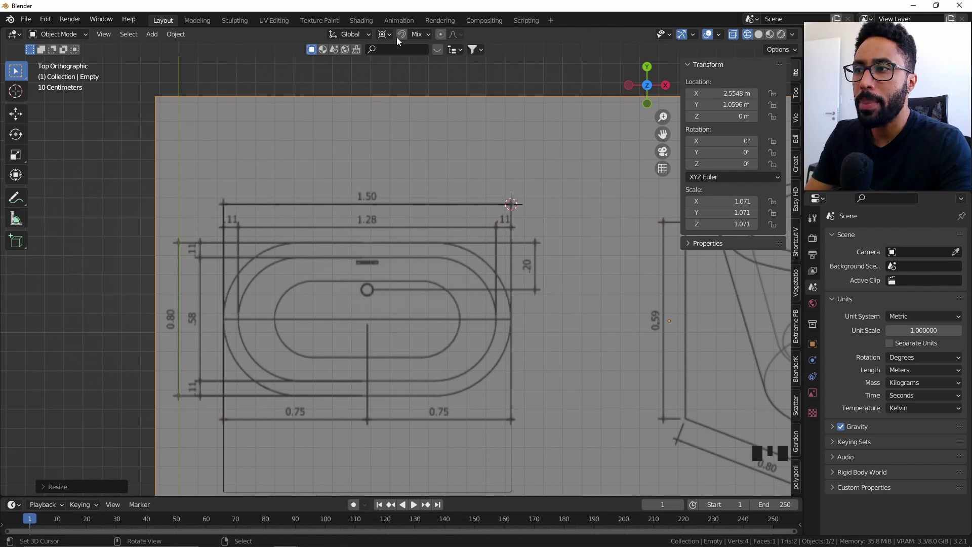
pyautogui.moveTo(393, 36); pyautogui.dragTo(493, 291)
pyautogui.moveTo(493, 291); pyautogui.dragTo(464, 393)
# - Select the plane and narrow it along X toward 0.4 over the tub outline
pyautogui.scroll(-3)
pyautogui.rightClick(464, 394)
pyautogui.rightClick(464, 394)
pyautogui.rightClick(473, 400)
pyautogui.rightClick(468, 396)
pyautogui.rightClick(469, 399)
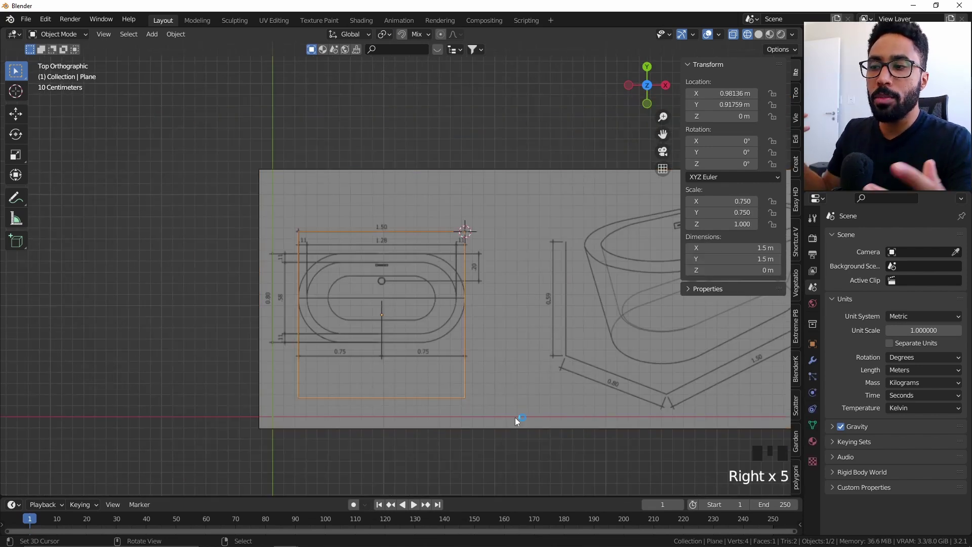
pyautogui.scroll(3)
pyautogui.scroll(3)
pyautogui.scroll(3)
pyautogui.scroll(3)
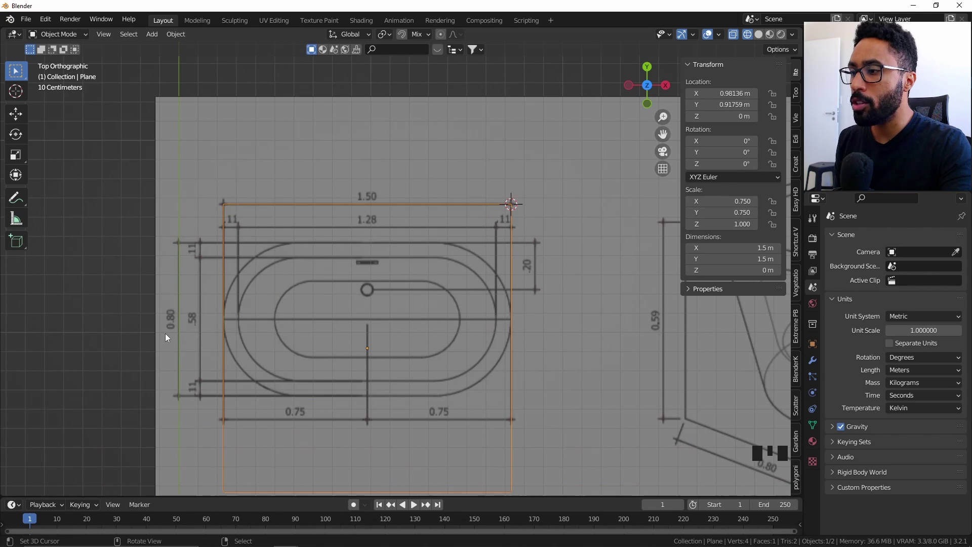
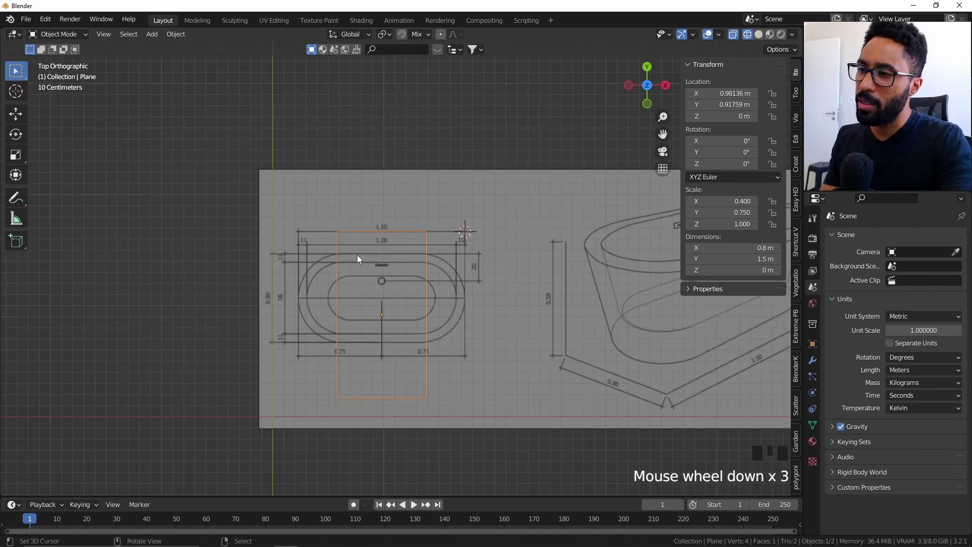
# - Apply the plane's scale and set it to 0.75 × 0.4 over the centred tub drawing
pyautogui.press('ctrl+a')
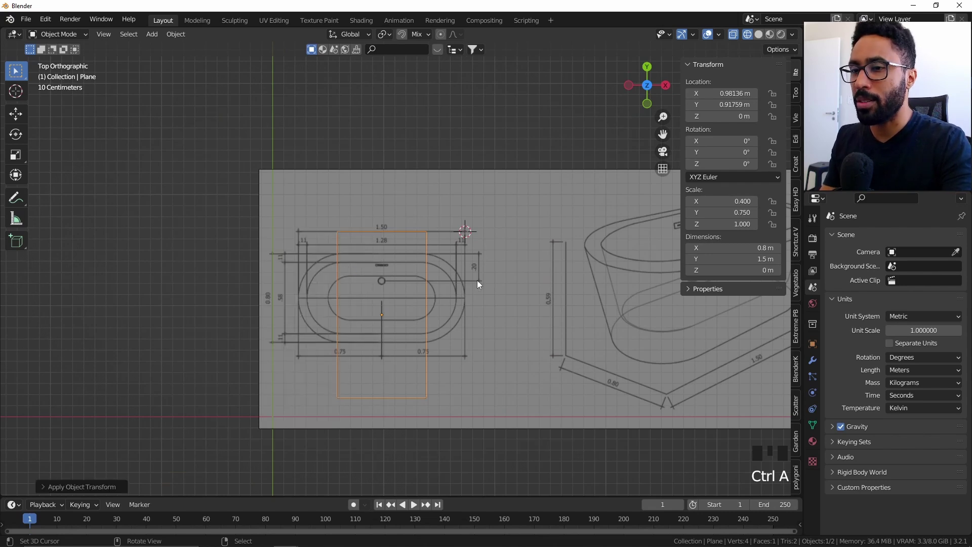
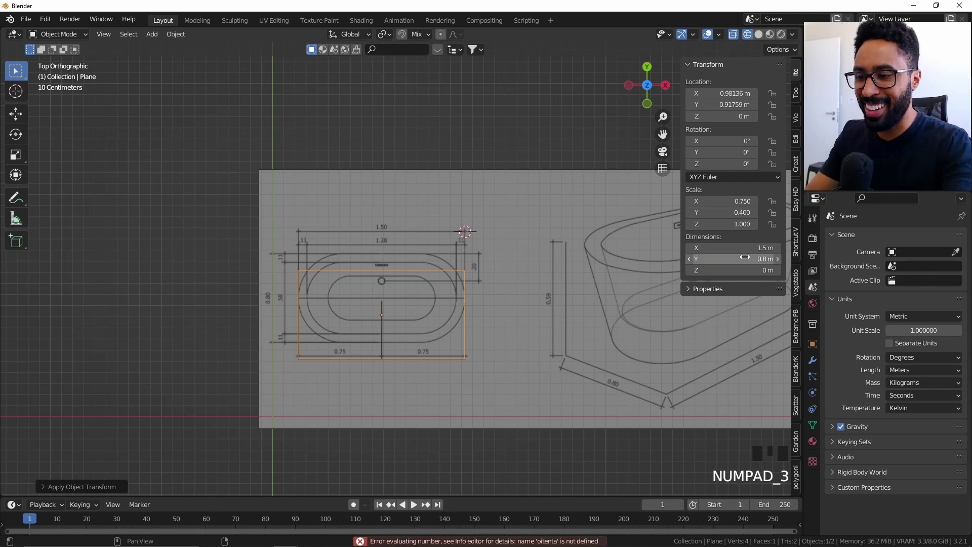
pyautogui.scroll(3)
pyautogui.moveTo(429, 305); pyautogui.dragTo(468, 289)
pyautogui.press('g')
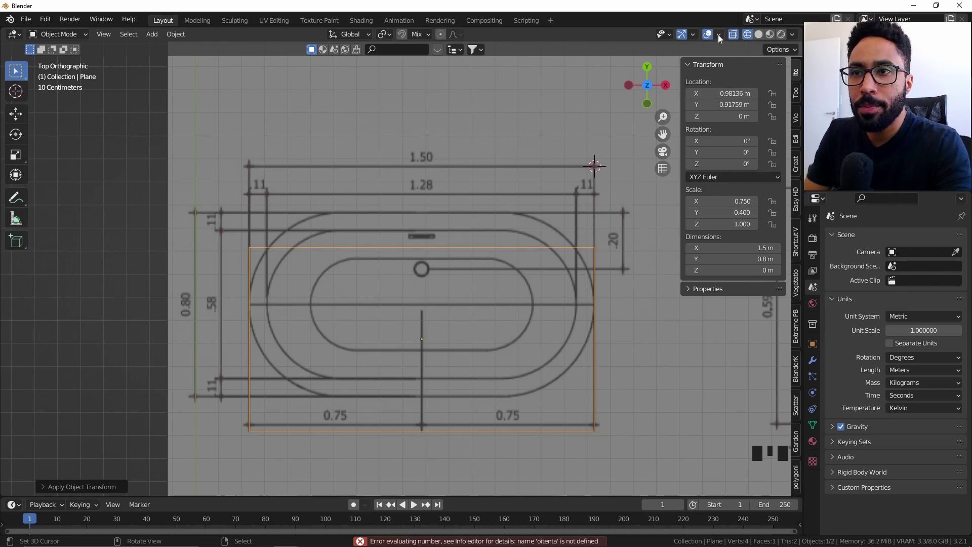
# - Select the plane's left corner vertices and start bevelling them into a rounded end
pyautogui.moveTo(697, 36); pyautogui.dragTo(234, 212)
pyautogui.press('Tab')
pyautogui.moveTo(206, 189); pyautogui.dragTo(398, 227)
pyautogui.press('ctrl+shift+b')
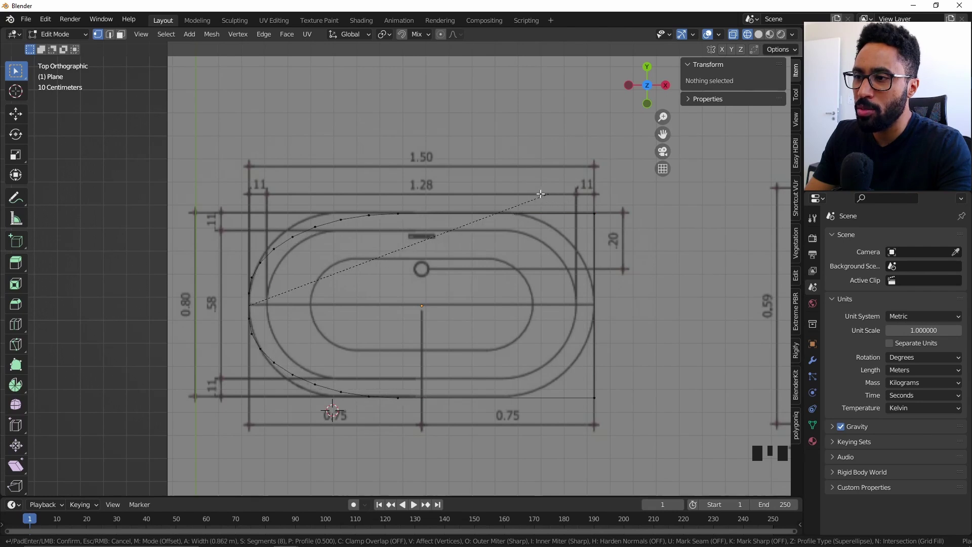
# - Cancel the corner bevel and shift the plane to Y 1.0627 m squarely over the outline
pyautogui.press('Tab')
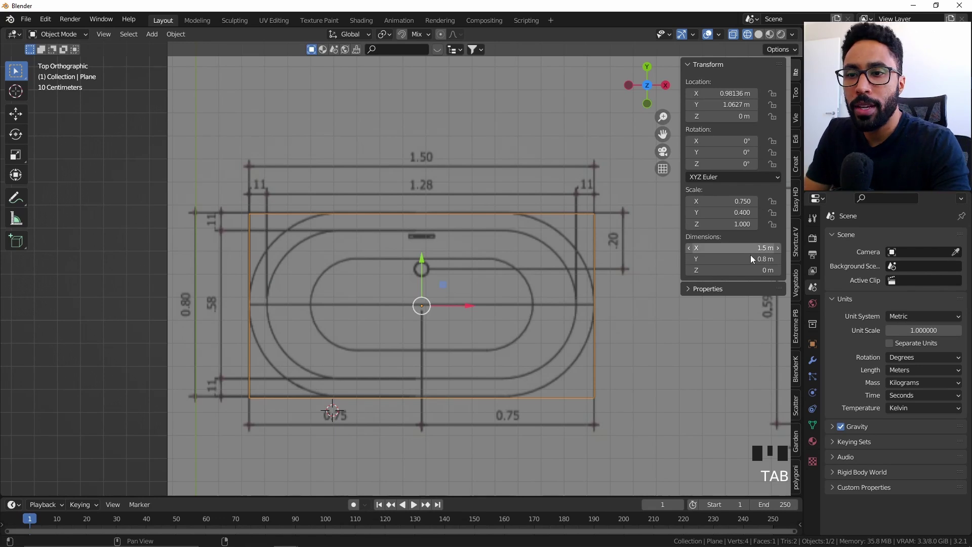
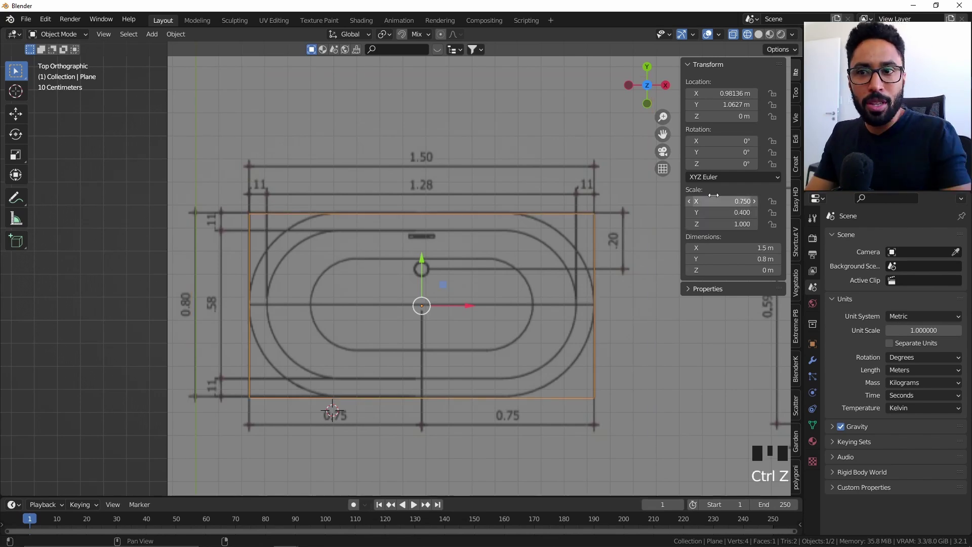
pyautogui.press('ctrl+q')
# - Apply the plane's scale so every axis reads 1.0, then return to editing its mesh
pyautogui.press('ctrl+a')
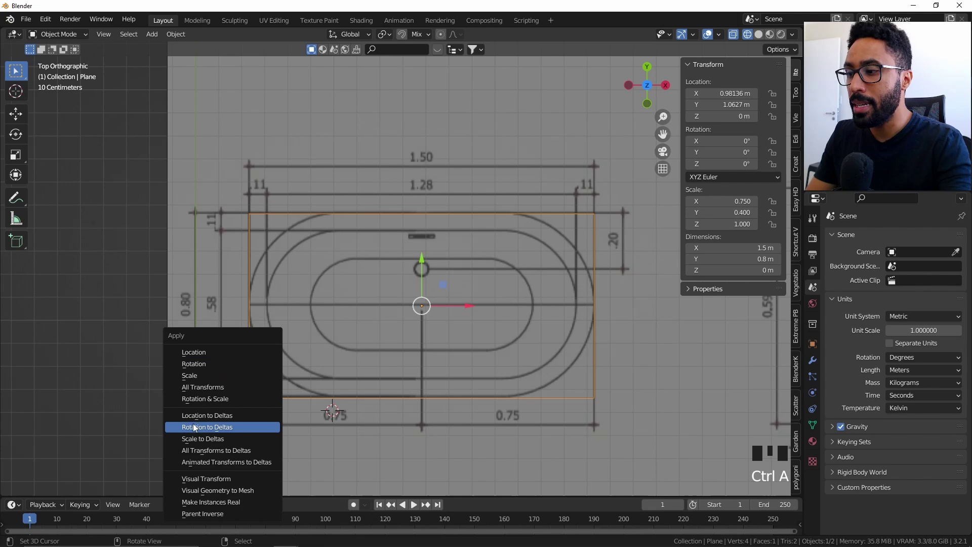
pyautogui.press('ctrl+a')
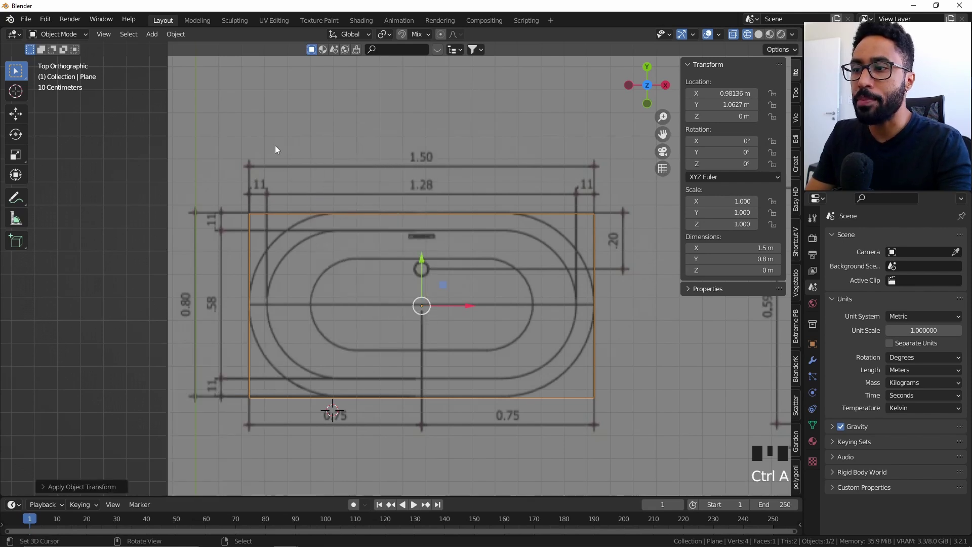
pyautogui.moveTo(183, 40); pyautogui.dragTo(639, 359)
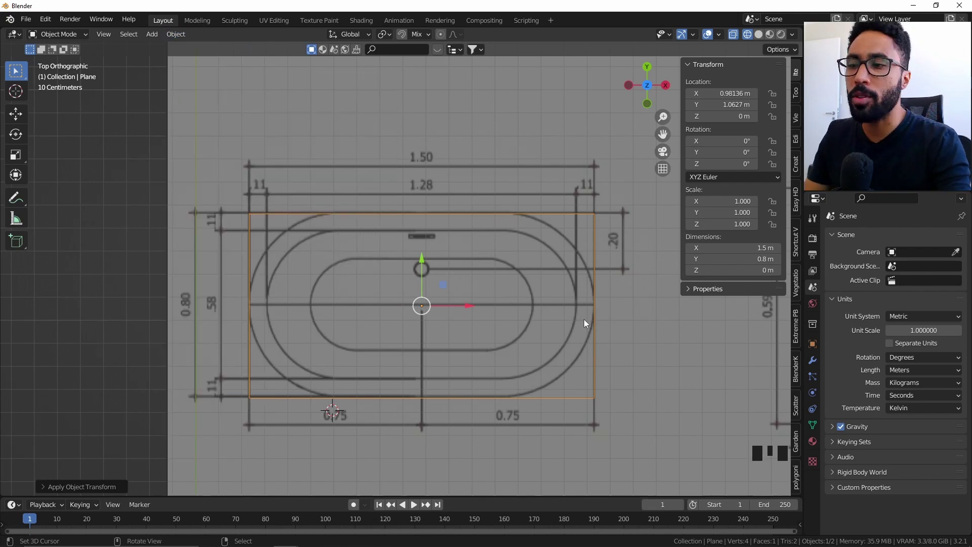
pyautogui.press('Tab')
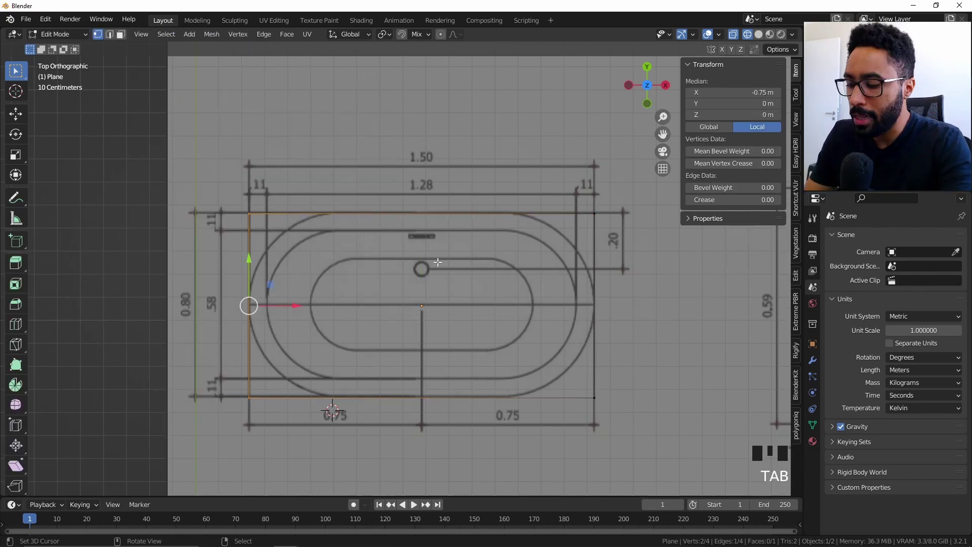
# - Loop cut the plane down the middle, drop the right half and bevel the left corners into a curve
pyautogui.press('ctrl+r')
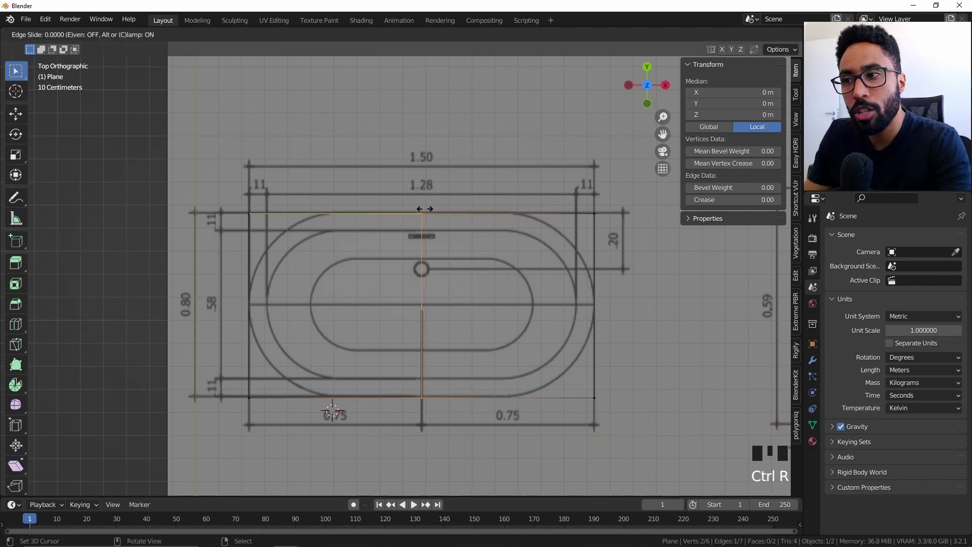
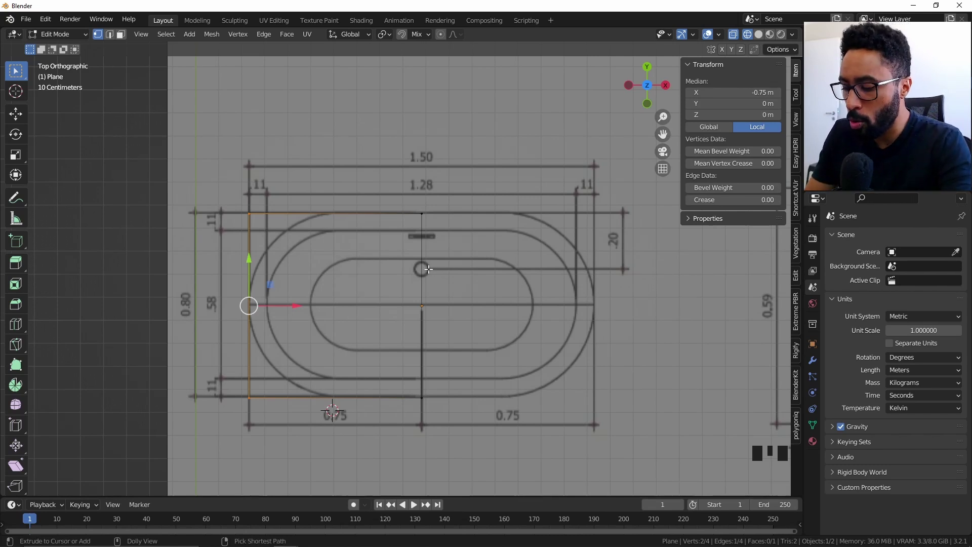
pyautogui.press('ctrl+shift+b')
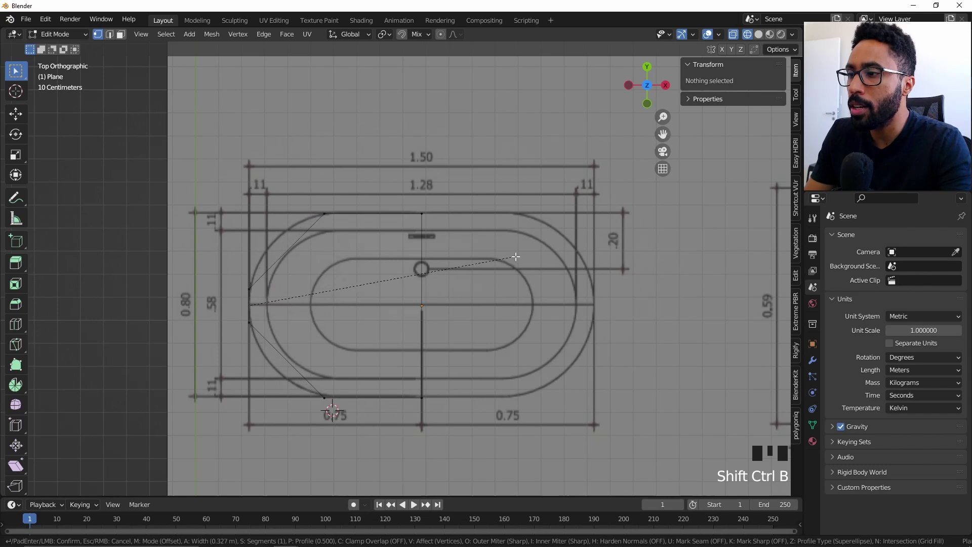
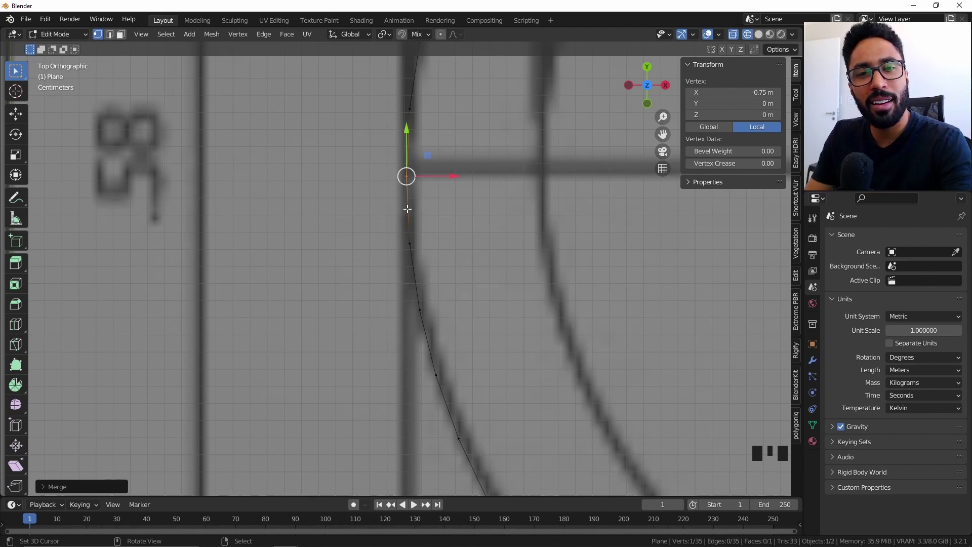
pyautogui.scroll(-3)
pyautogui.scroll(-3)
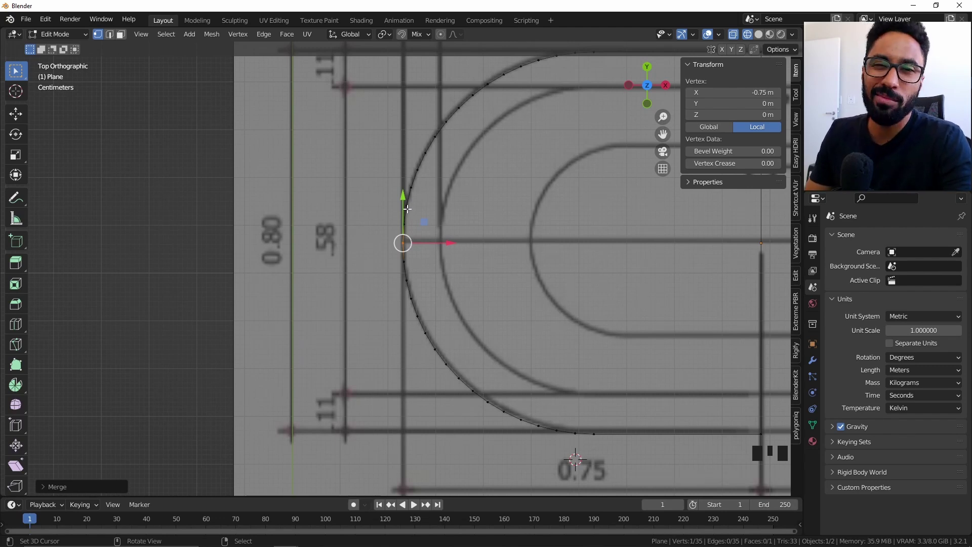
pyautogui.scroll(-3)
pyautogui.moveTo(424, 210); pyautogui.dragTo(393, 267)
# - Merge points so the rounded end follows the drawing's outer curve and inspect the half outline
pyautogui.press('Tab')
pyautogui.moveTo(398, 255); pyautogui.dragTo(432, 205)
pyautogui.press('z')
pyautogui.moveTo(502, 188); pyautogui.dragTo(461, 195)
pyautogui.scroll(3)
pyautogui.moveTo(448, 203); pyautogui.dragTo(350, 259)
pyautogui.scroll(3)
pyautogui.scroll(3)
pyautogui.scroll(3)
pyautogui.scroll(3)
pyautogui.moveTo(817, 362); pyautogui.dragTo(865, 239)
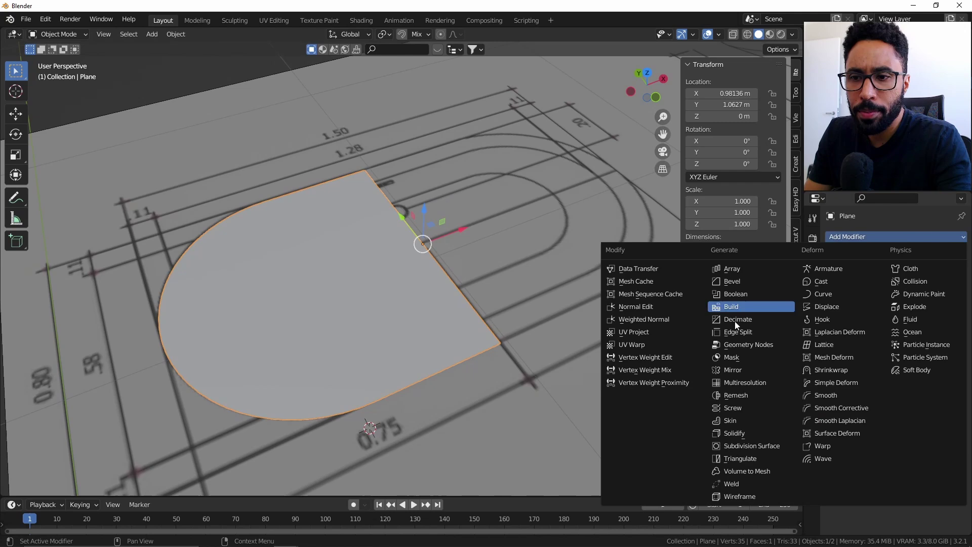
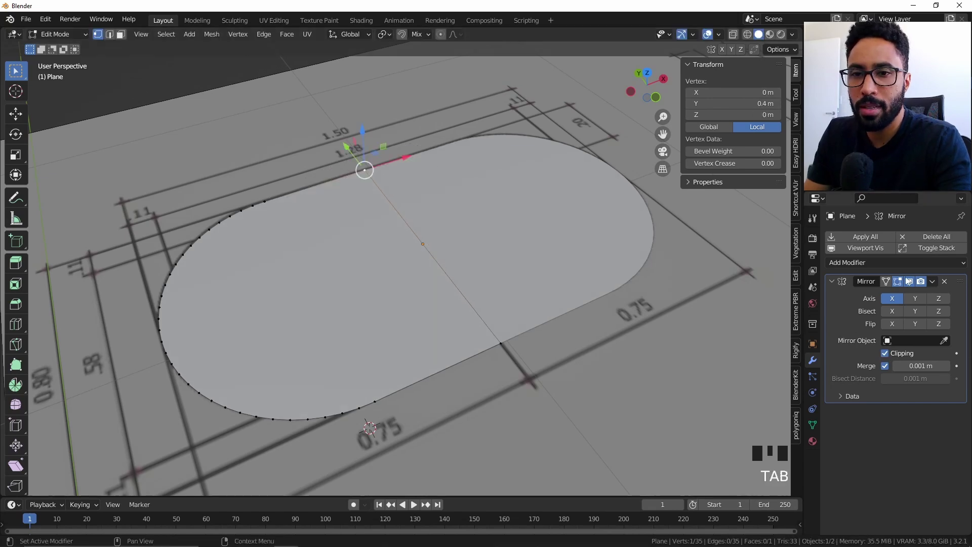
# - Add a Mirror modifier with clipping to complete the full rounded tub outline
pyautogui.press('Tab')
pyautogui.scroll(-3)
pyautogui.press('alt+a')
pyautogui.moveTo(473, 272); pyautogui.dragTo(448, 260)
pyautogui.rightClick(447, 261)
pyautogui.scroll(-3)
pyautogui.middleClick(671, 293)
pyautogui.press('KP_7')
pyautogui.moveTo(510, 312); pyautogui.dragTo(234, 265)
pyautogui.scroll(-3)
pyautogui.middleClick(238, 260)
pyautogui.scroll(3)
pyautogui.moveTo(425, 272); pyautogui.dragTo(456, 258)
# - Extrude the whole outline up 0.59 m into walls and check it from the front
pyautogui.press('Tab')
pyautogui.press('a')
pyautogui.press('e')
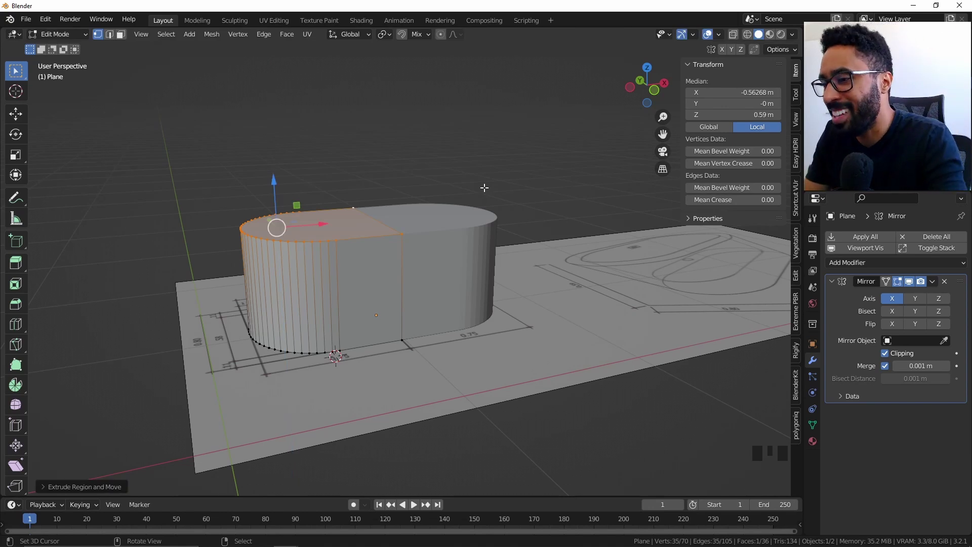
pyautogui.press('KP_1')
pyautogui.press('z')
pyautogui.click(16, 245)
pyautogui.press('b')
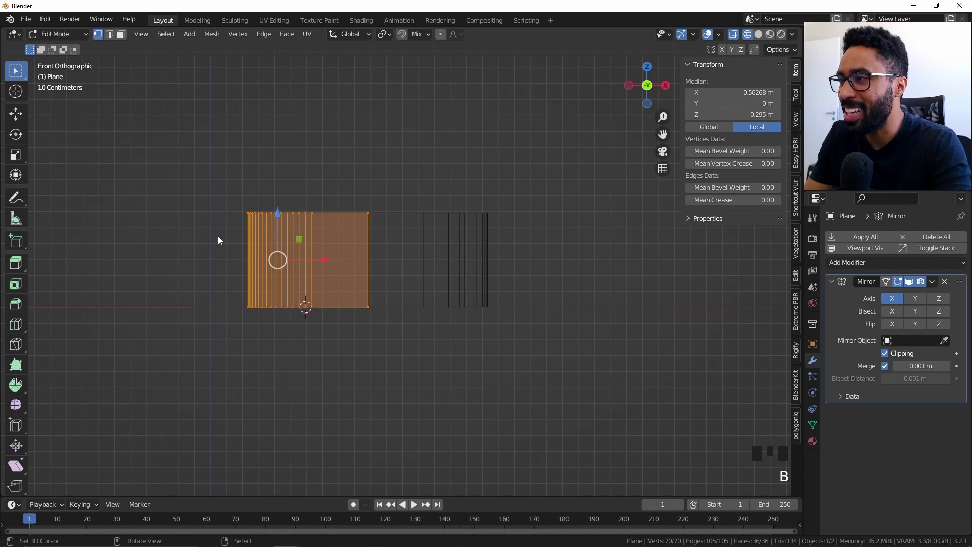
pyautogui.press('alt+a')
pyautogui.click(176, 260)
pyautogui.moveTo(480, 338); pyautogui.dragTo(512, 370)
# - Check the walled outline from above against the drawing and adjust its size
pyautogui.press('KP_7')
pyautogui.scroll(3)
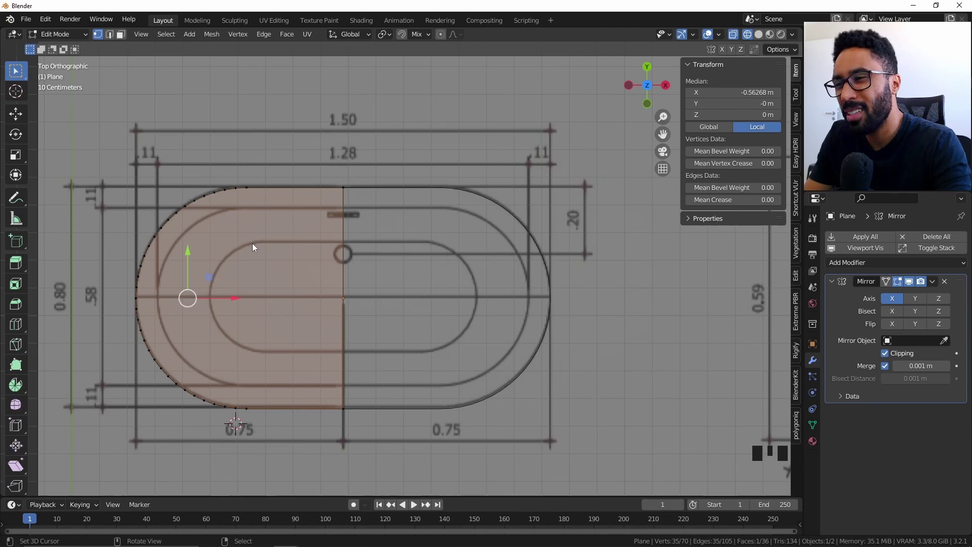
pyautogui.scroll(-3)
pyautogui.moveTo(435, 284); pyautogui.dragTo(471, 191)
pyautogui.press('KP_7')
pyautogui.scroll(3)
pyautogui.press('s')
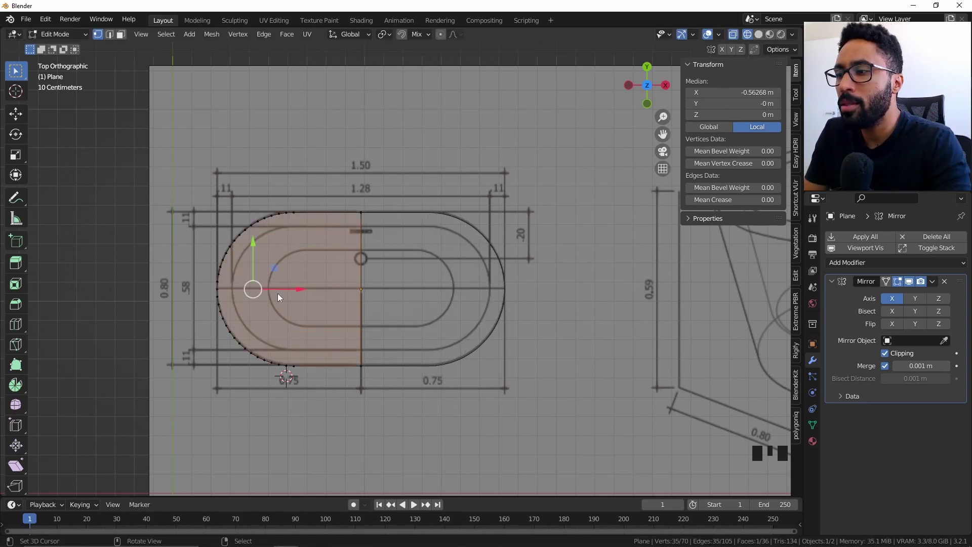
pyautogui.moveTo(306, 284); pyautogui.dragTo(343, 243)
pyautogui.moveTo(343, 243); pyautogui.dragTo(406, 451)
# - Apply the Mirror modifier to the tub mesh and return to editing it in front view
pyautogui.press('Tab')
pyautogui.click(844, 322)
pyautogui.press('ctrl+a')
pyautogui.press('ctrl+z')
pyautogui.press('ctrl+a')
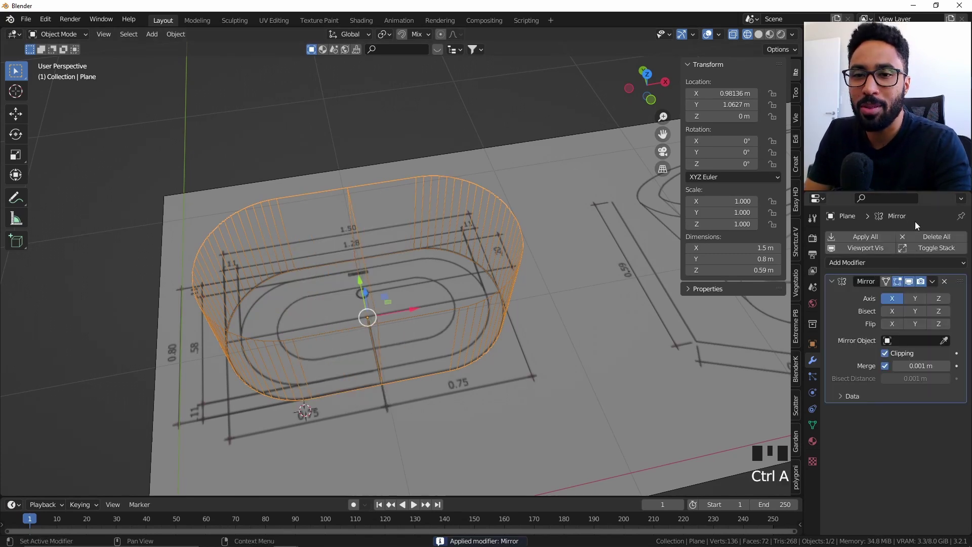
pyautogui.moveTo(939, 282); pyautogui.dragTo(751, 279)
pyautogui.press('ctrl+z')
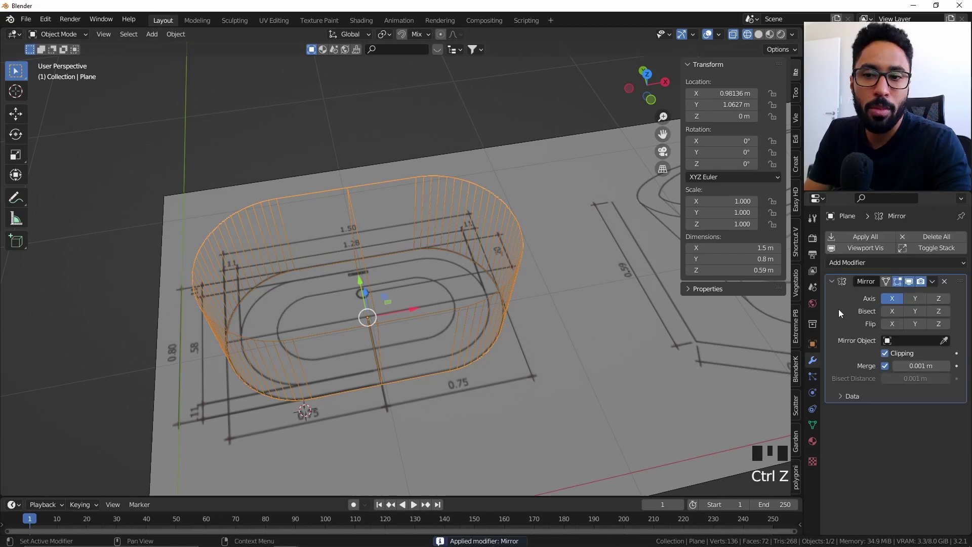
pyautogui.press('ctrl+a')
pyautogui.moveTo(511, 340); pyautogui.dragTo(528, 281)
pyautogui.press('KP_7')
pyautogui.press('KP_1')
pyautogui.press('Tab')
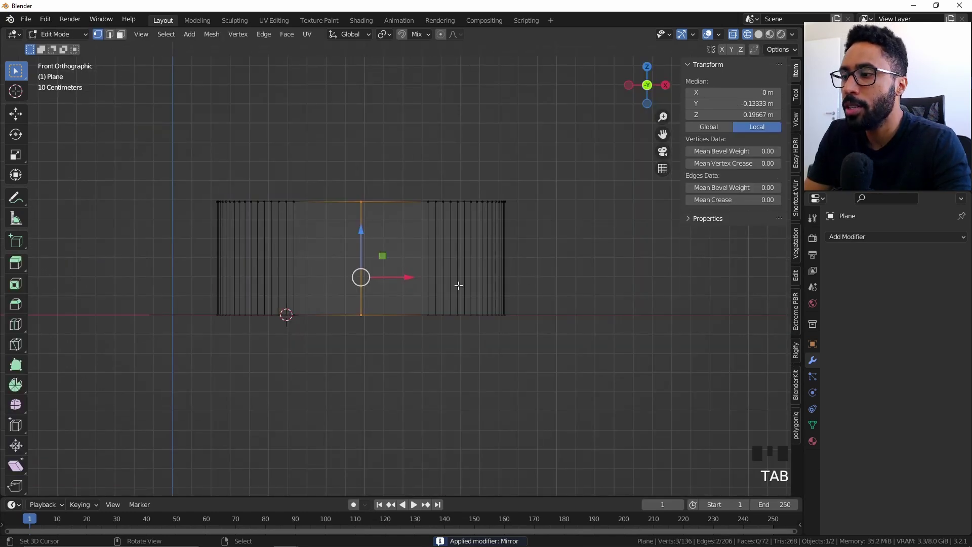
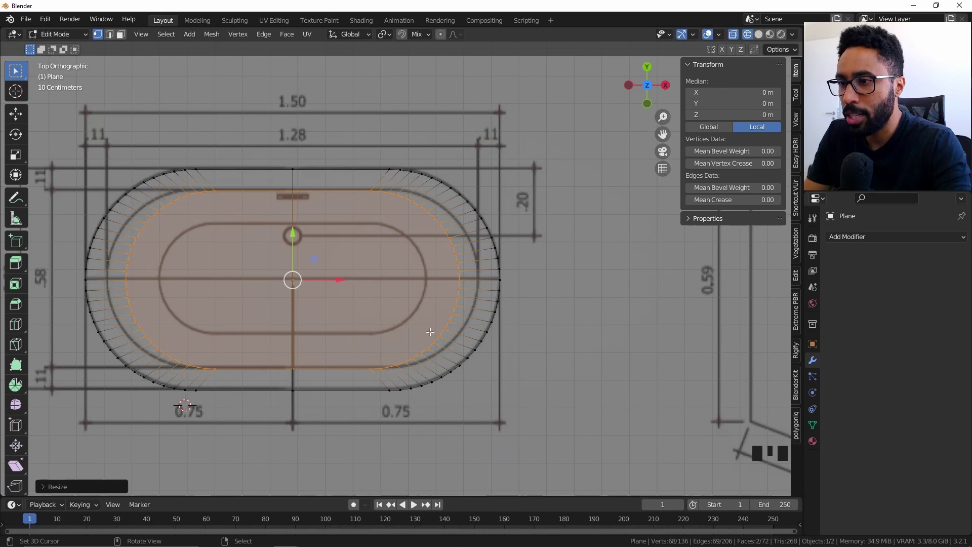
# - Scale the inset base outline along the tub's width only to match the inner rim
pyautogui.press('s')
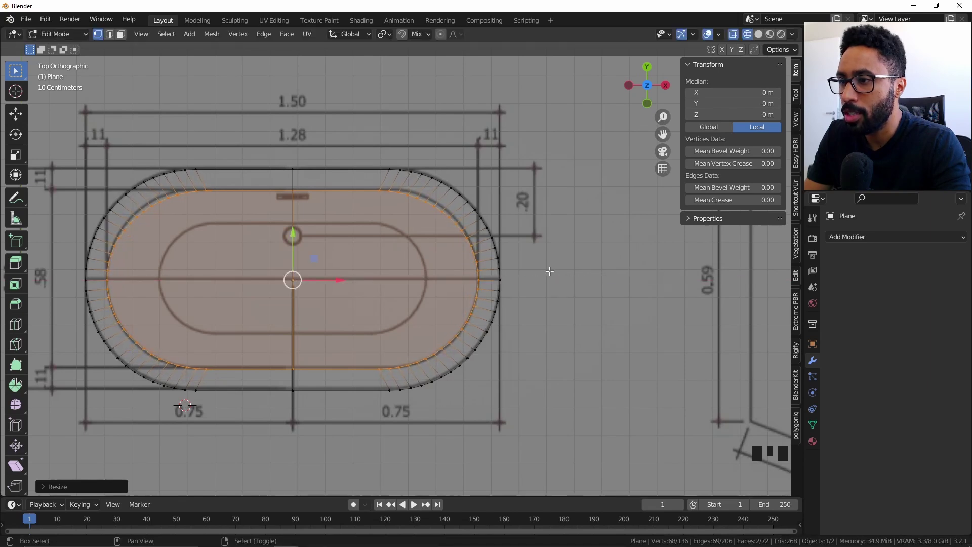
pyautogui.press('s')
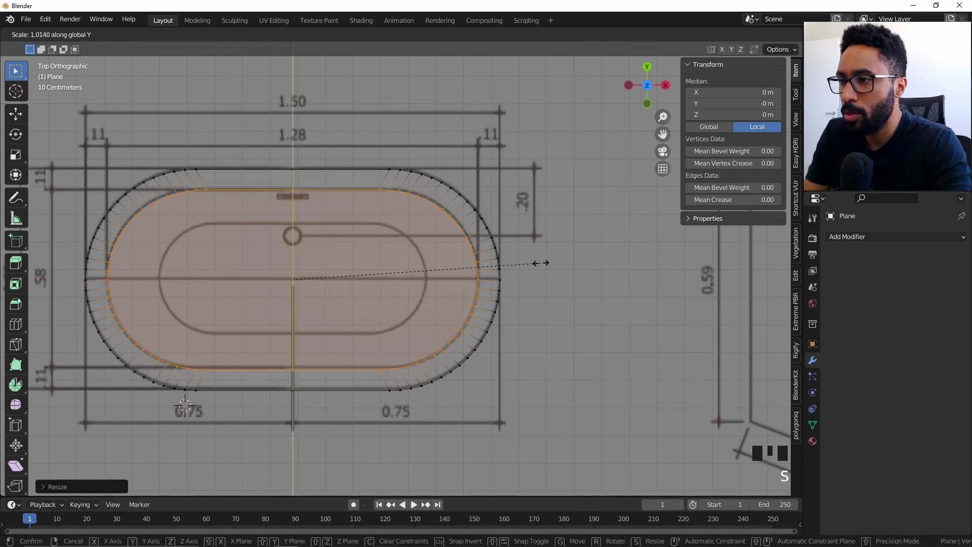
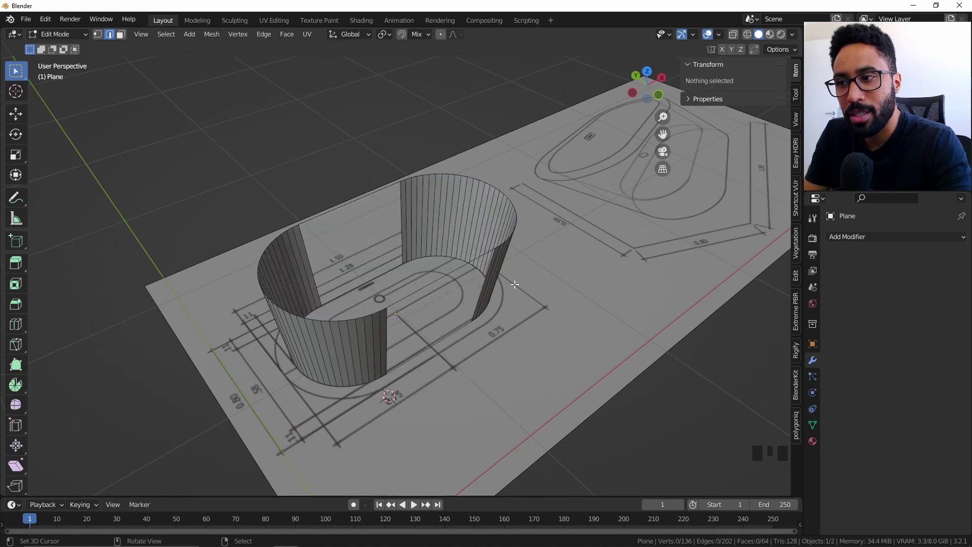
# - Undo the extrusion, dissolve the top back to one face and start insetting a rim from top view
pyautogui.press('ctrl+z')
pyautogui.press('x')
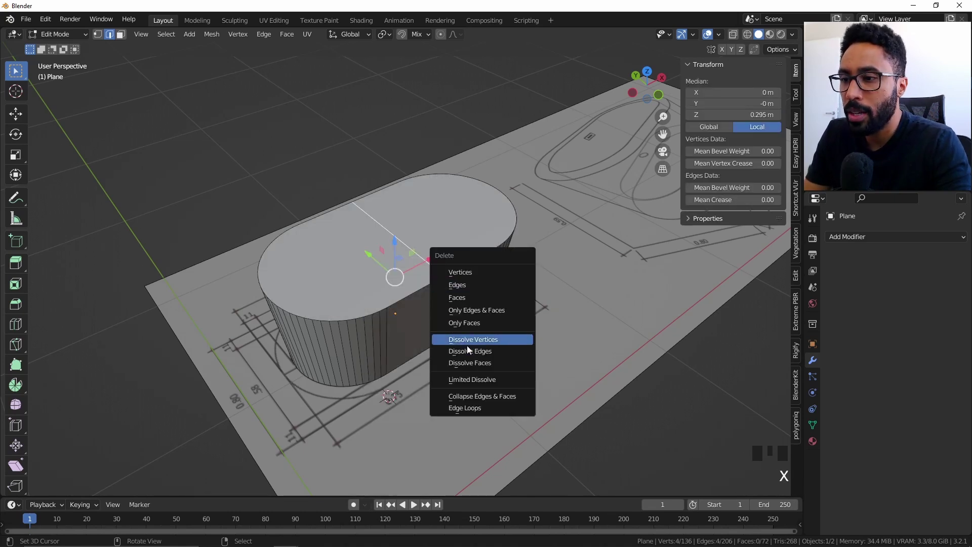
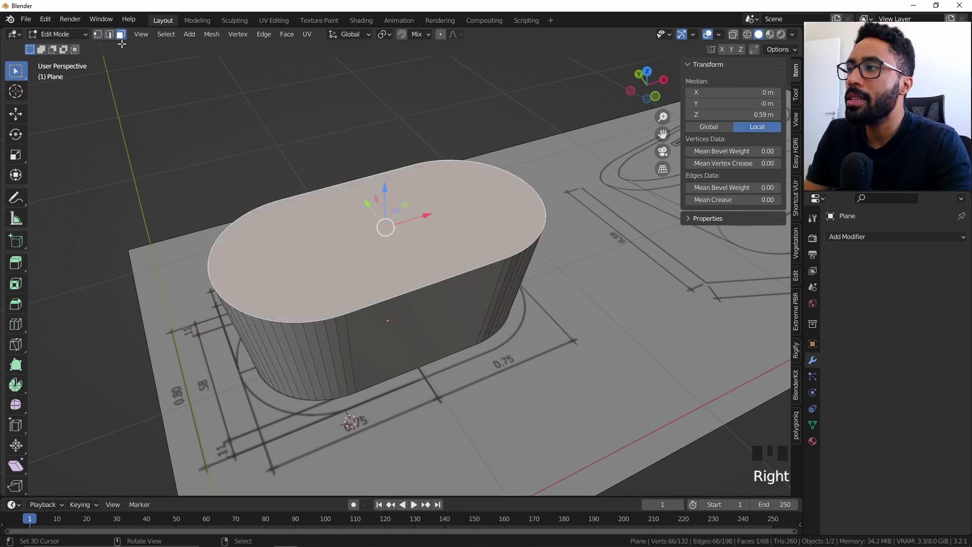
pyautogui.press('KP_7')
pyautogui.press('z')
pyautogui.scroll(3)
pyautogui.scroll(3)
pyautogui.scroll(3)
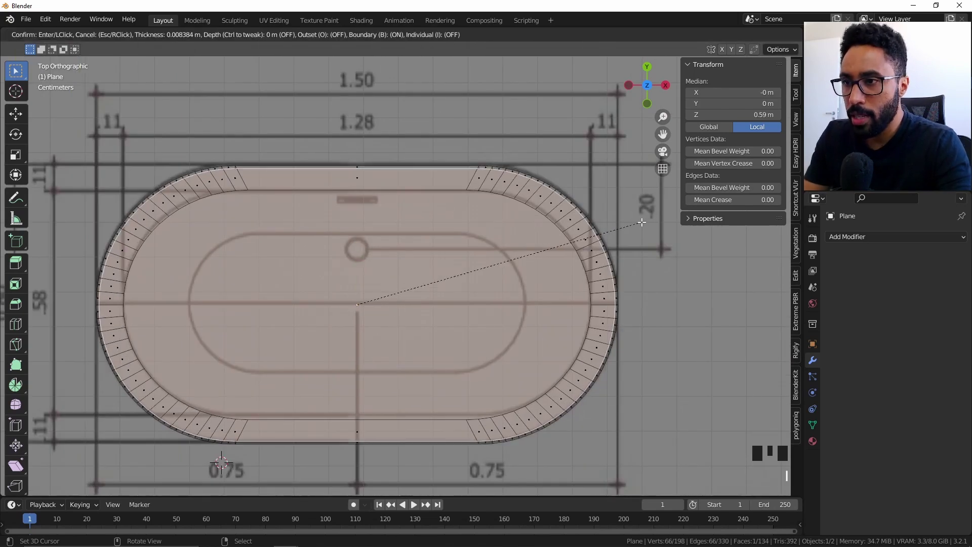
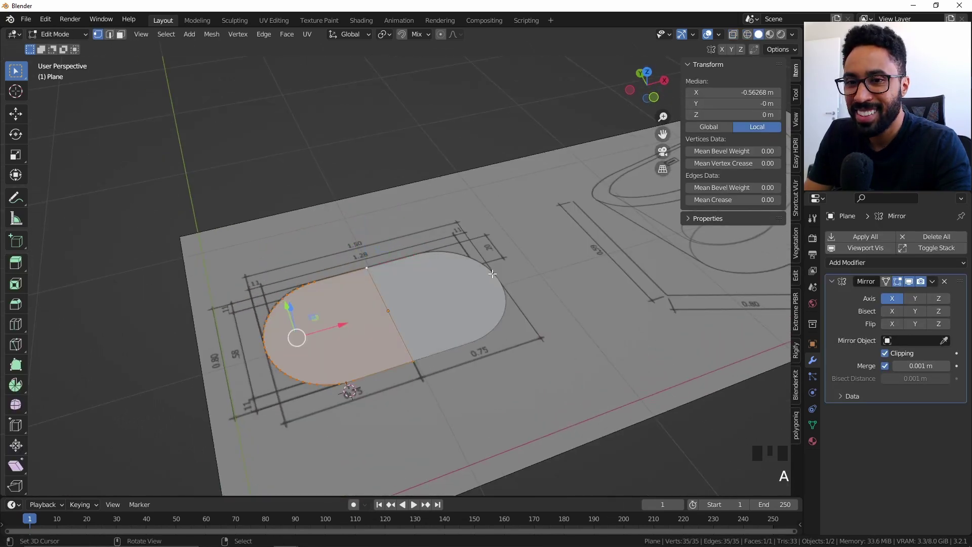
# - Apply the Mirror modifier so the half outline becomes the full rounded tub outline
pyautogui.press('ctrl+a')
pyautogui.click(839, 317)
pyautogui.press('Tab')
pyautogui.press('Tab')
pyautogui.press('ctrl+a')
pyautogui.press('Tab')
pyautogui.moveTo(449, 282); pyautogui.dragTo(454, 254)
# - Extrude the walls upward and inset the floor about 0.07 m to the drawing's inner rim
pyautogui.press('e')
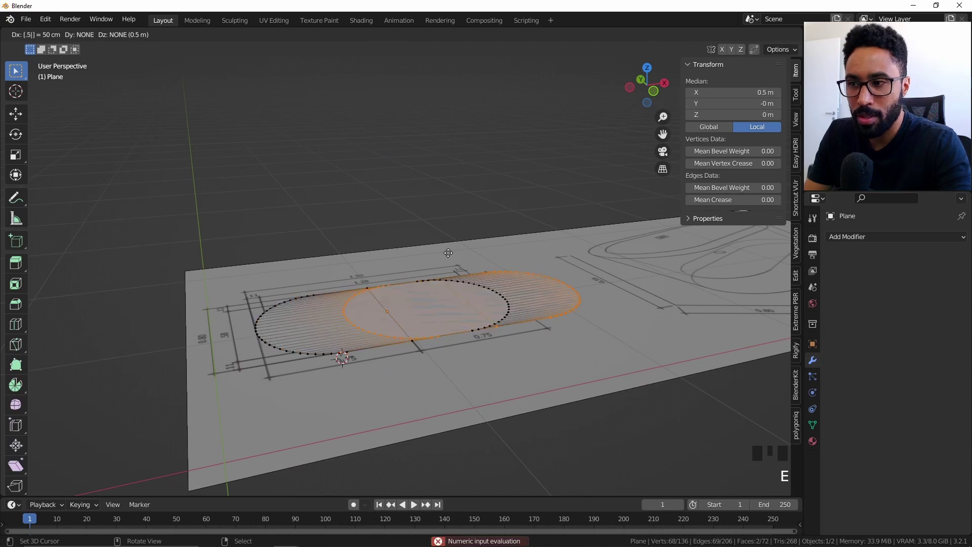
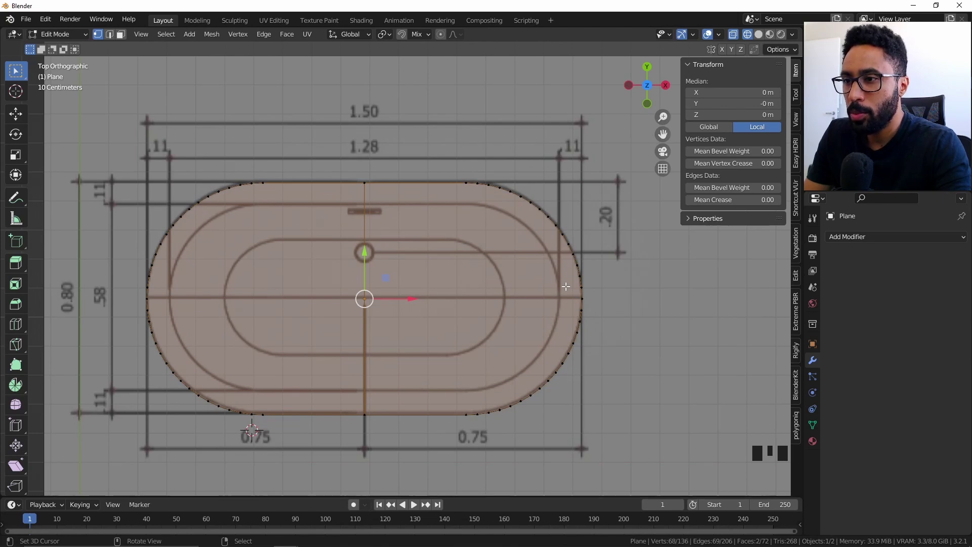
pyautogui.press('KP_1')
pyautogui.press('KP_7')
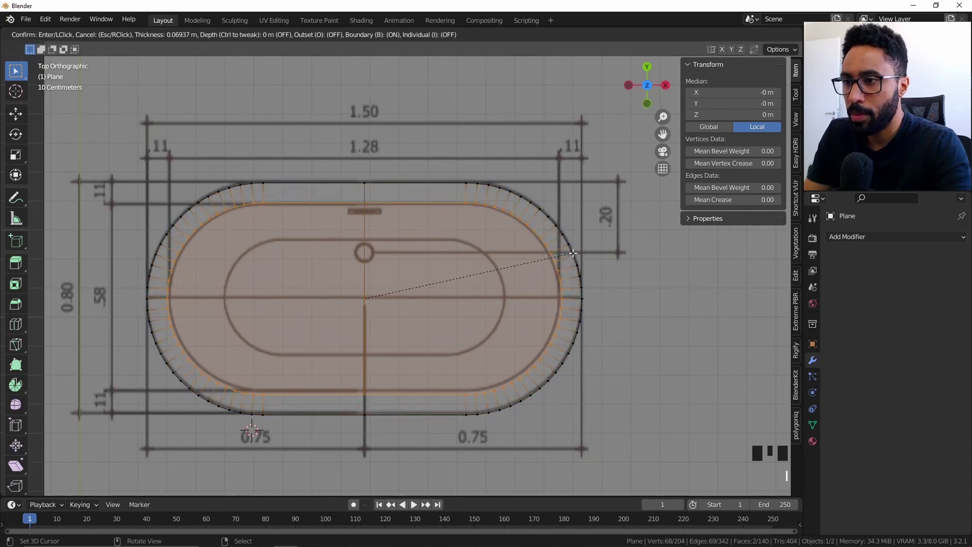
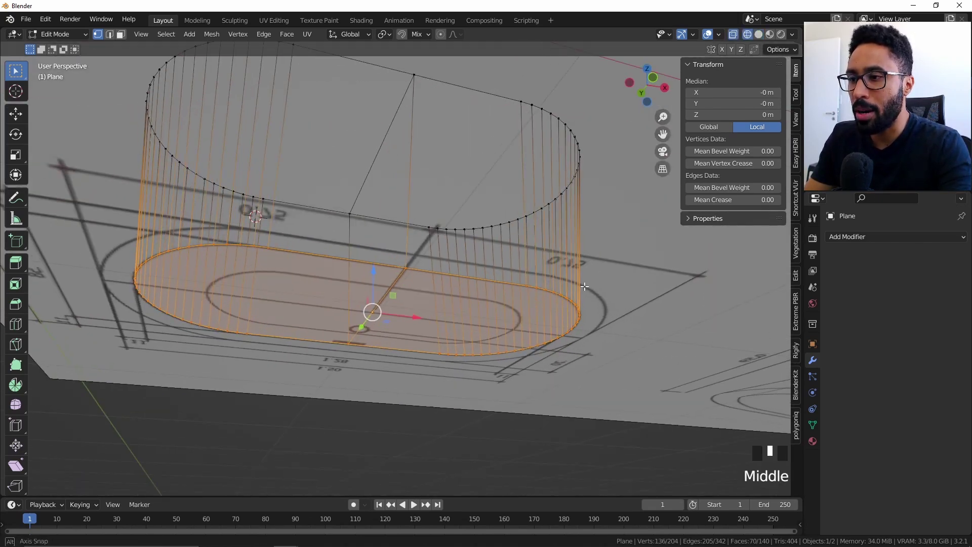
# - Merge vertices by distance, removing the 68 duplicates in the tub outline
pyautogui.press('m')
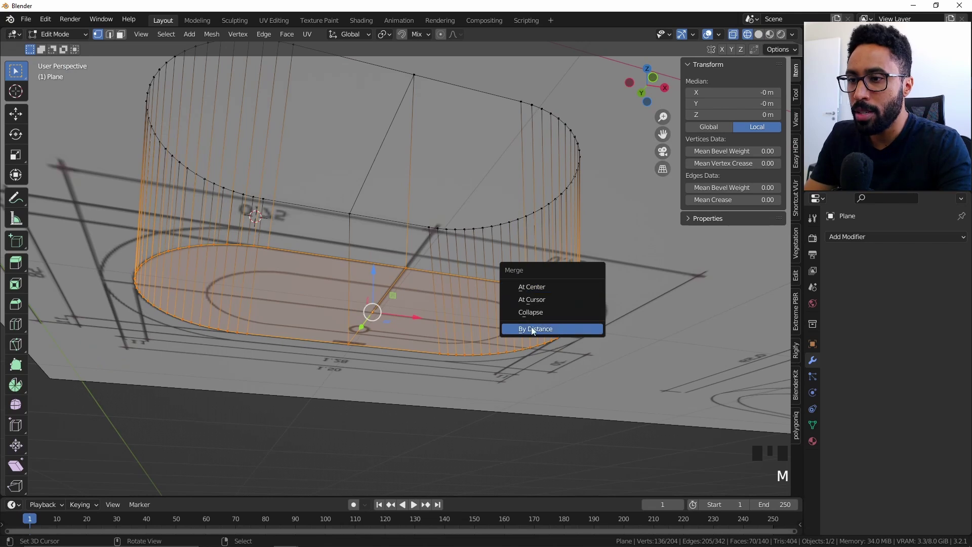
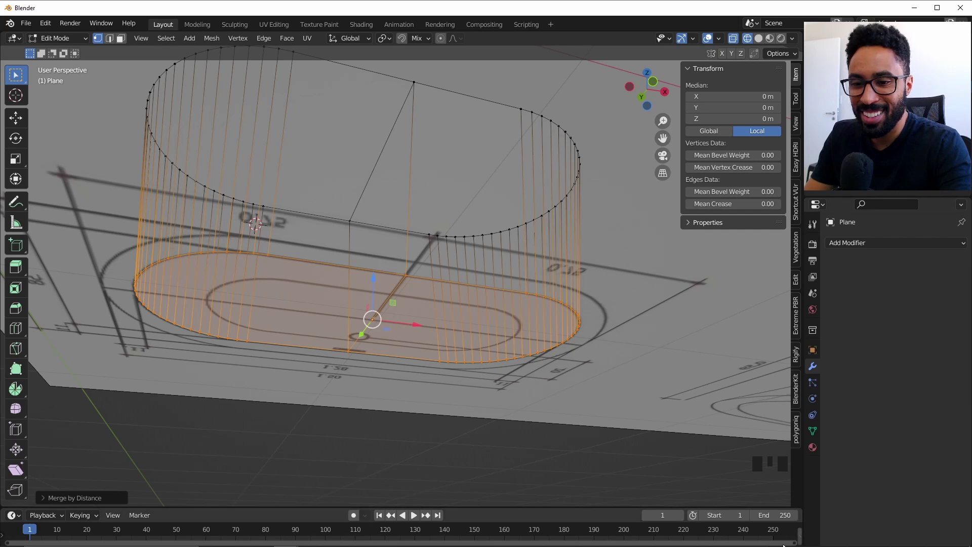
pyautogui.moveTo(801, 534); pyautogui.dragTo(813, 539)
pyautogui.moveTo(807, 539); pyautogui.dragTo(769, 532)
pyautogui.press('n')
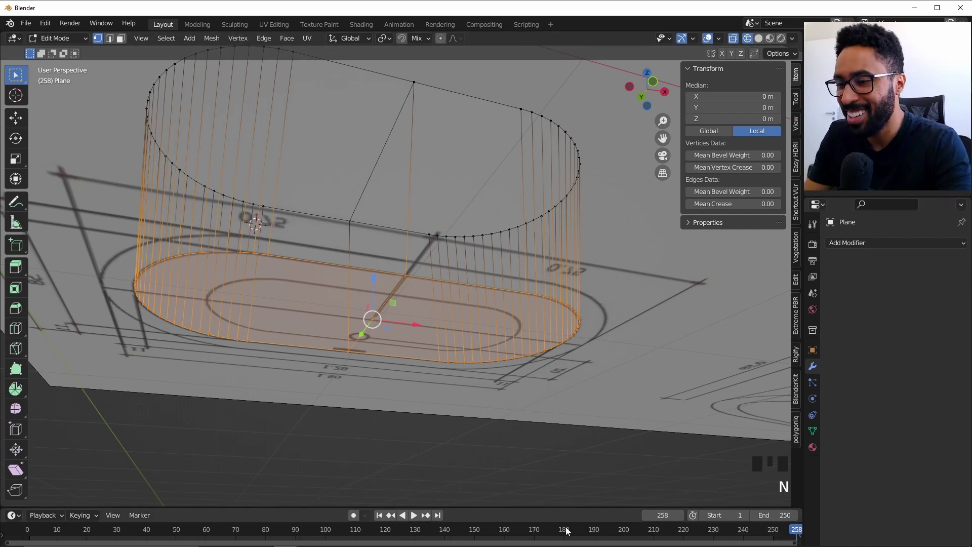
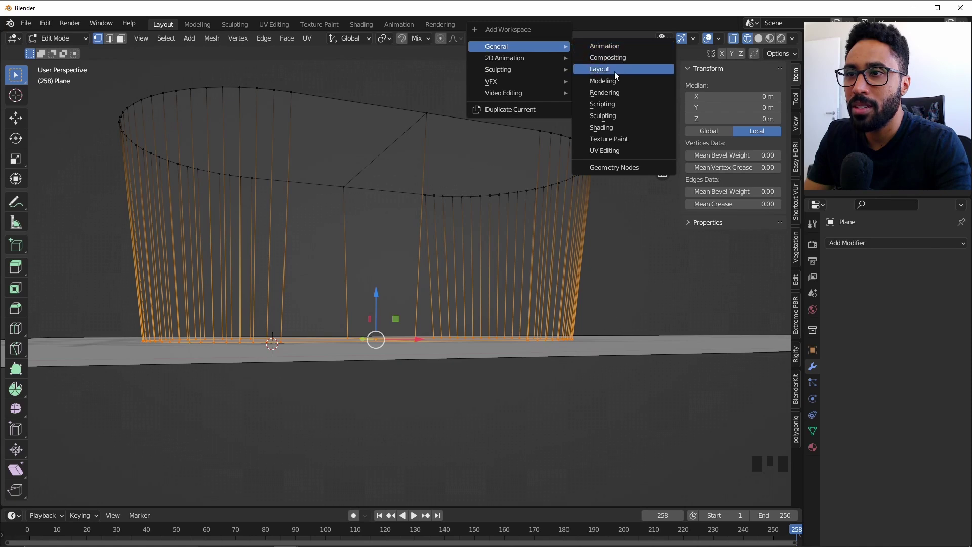
# - Remove the duplicated workspace, return to Layout in Object Mode and view the tub as a solid
pyautogui.click(566, 25)
pyautogui.moveTo(579, 25); pyautogui.dragTo(505, 80)
pyautogui.rightClick(505, 80)
pyautogui.click(214, 25)
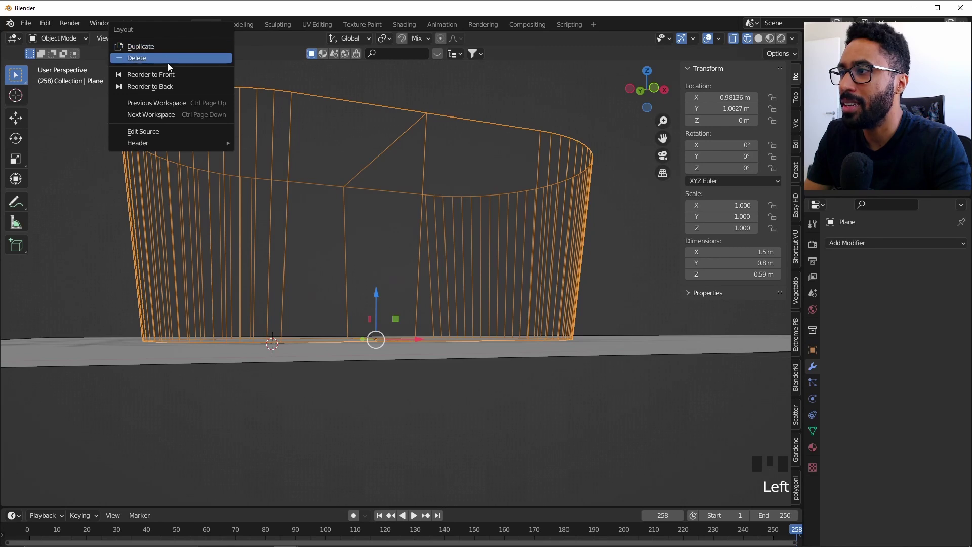
pyautogui.rightClick(172, 60)
pyautogui.moveTo(177, 32); pyautogui.dragTo(386, 204)
pyautogui.press('KP_Decimal')
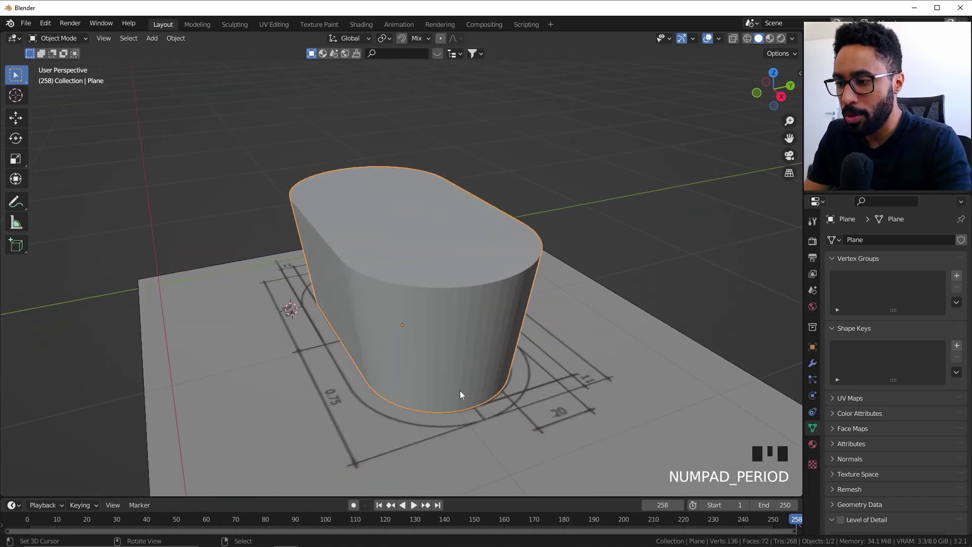
# - Enter Edit Mode on the tub and select its top outline edges
pyautogui.moveTo(421, 332); pyautogui.dragTo(480, 285)
pyautogui.rightClick(480, 284)
pyautogui.moveTo(484, 277); pyautogui.dragTo(530, 220)
pyautogui.press('Tab')
pyautogui.moveTo(430, 247); pyautogui.dragTo(506, 239)
pyautogui.press('alt+a')
pyautogui.rightClick(427, 227)
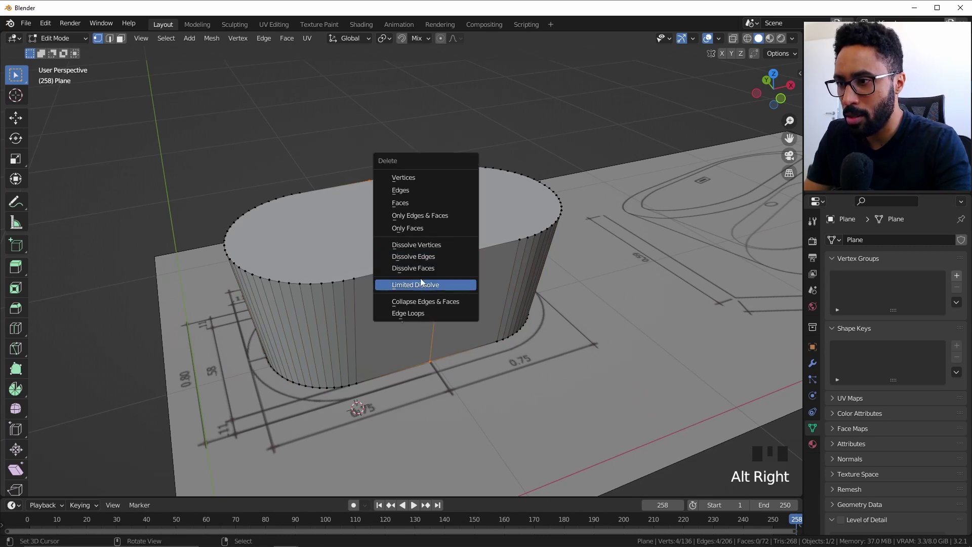
# - Dissolve the redundant edges so the top is one face and the walls have fewer faces
pyautogui.press('x')
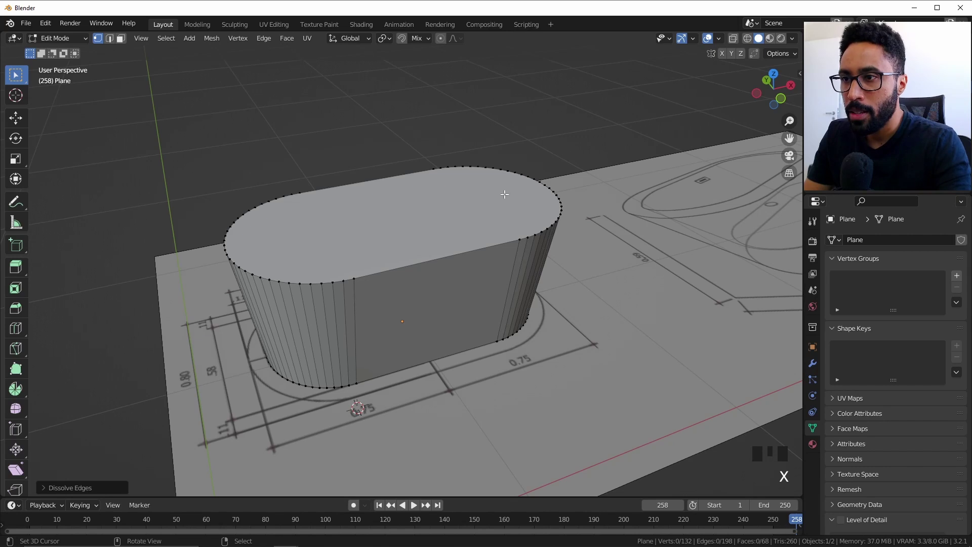
pyautogui.rightClick(486, 164)
pyautogui.press('KP_7')
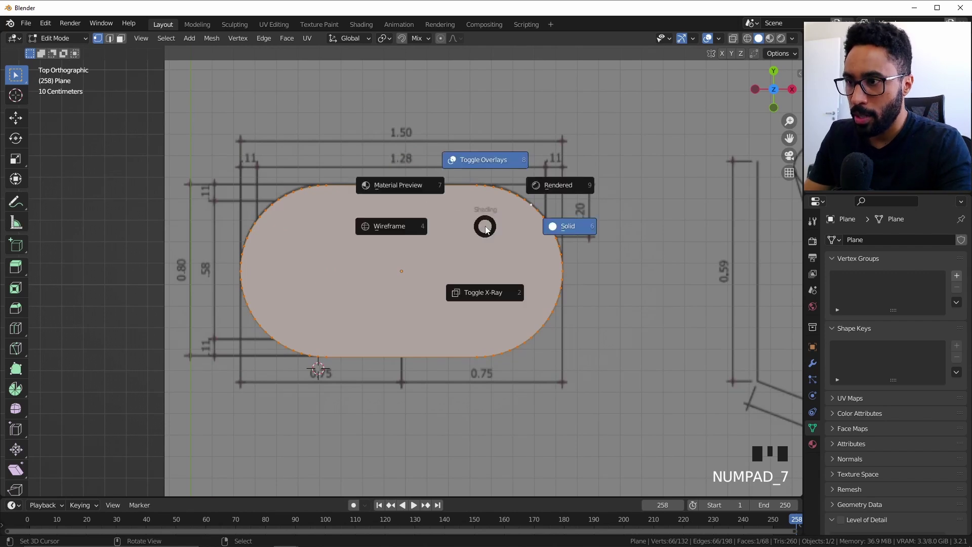
# - With X-ray on, inset the top face to the blueprint's rim thickness and check it from the front
pyautogui.press('z')
pyautogui.press('i')
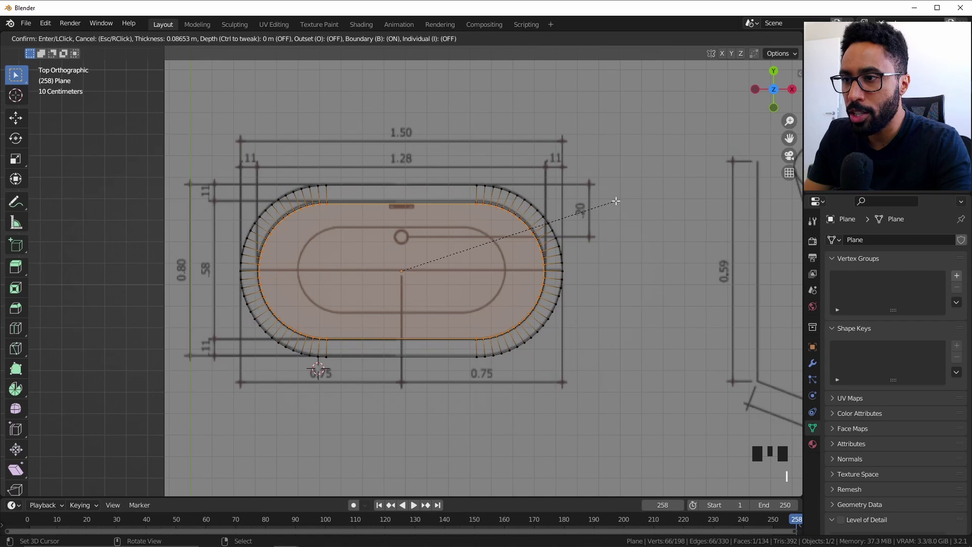
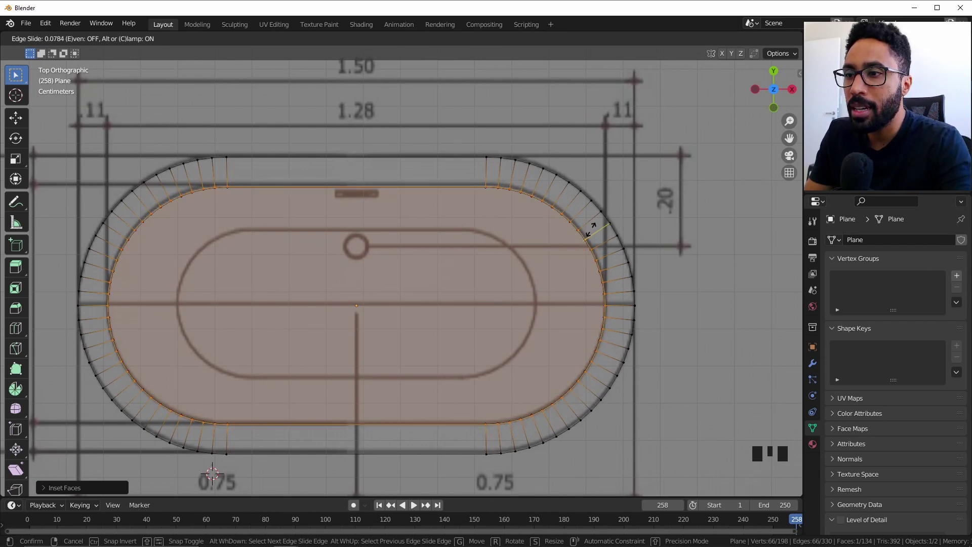
pyautogui.press('KP_1')
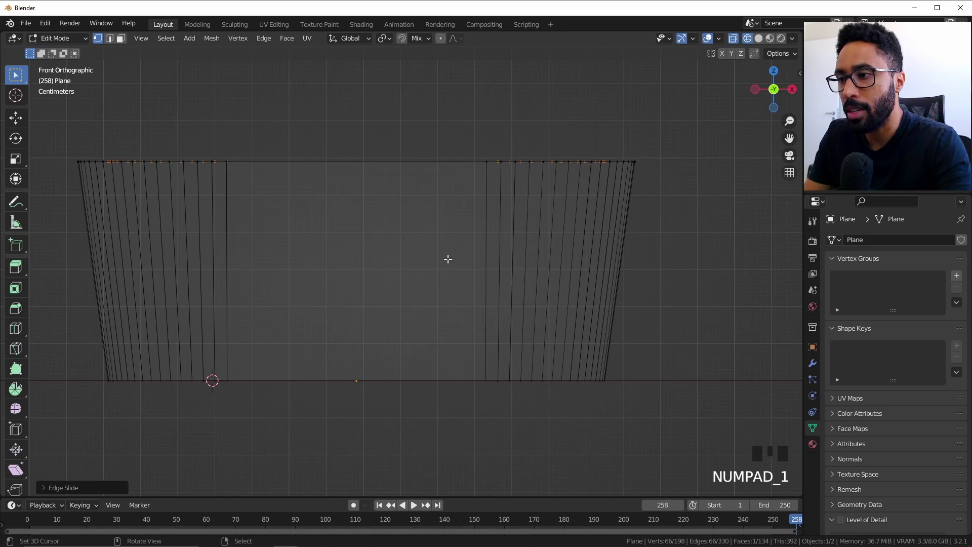
# - Extrude the inner face down into the basin and scale it inward to about 0.98
pyautogui.scroll(-3)
pyautogui.scroll(3)
pyautogui.press('e')
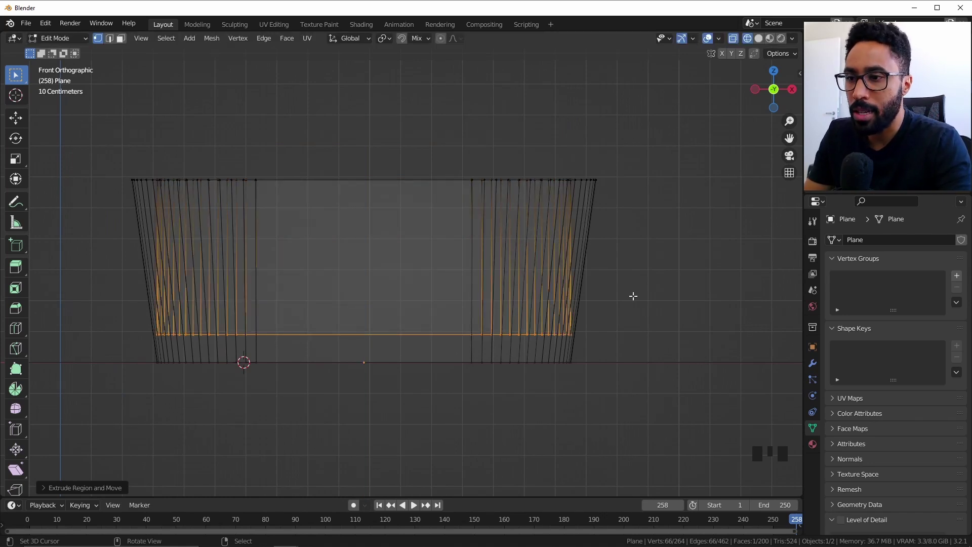
pyautogui.scroll(3)
pyautogui.scroll(3)
pyautogui.moveTo(734, 343); pyautogui.dragTo(594, 261)
pyautogui.scroll(3)
pyautogui.press('s')
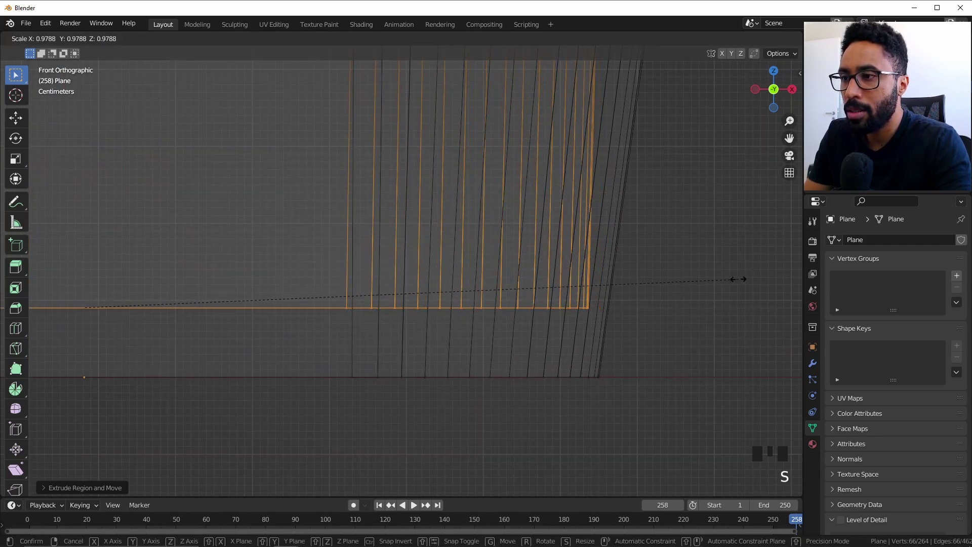
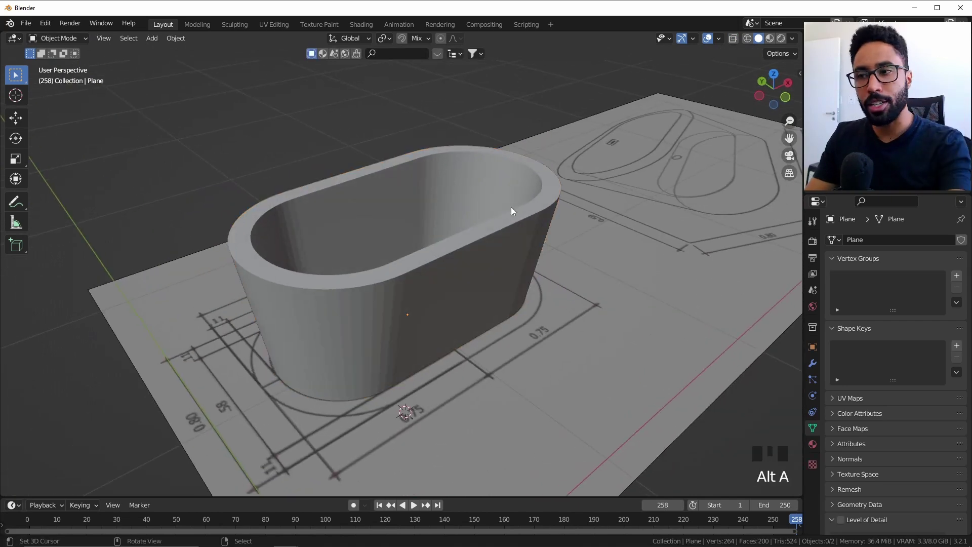
# - Inspect the hollow basin and set up a Bevel modifier: 0.01 m, 2 segments, 30° angle limit
pyautogui.scroll(3)
pyautogui.moveTo(514, 214); pyautogui.dragTo(505, 253)
pyautogui.scroll(-3)
pyautogui.moveTo(530, 257); pyautogui.dragTo(539, 226)
pyautogui.scroll(3)
pyautogui.scroll(3)
pyautogui.rightClick(562, 219)
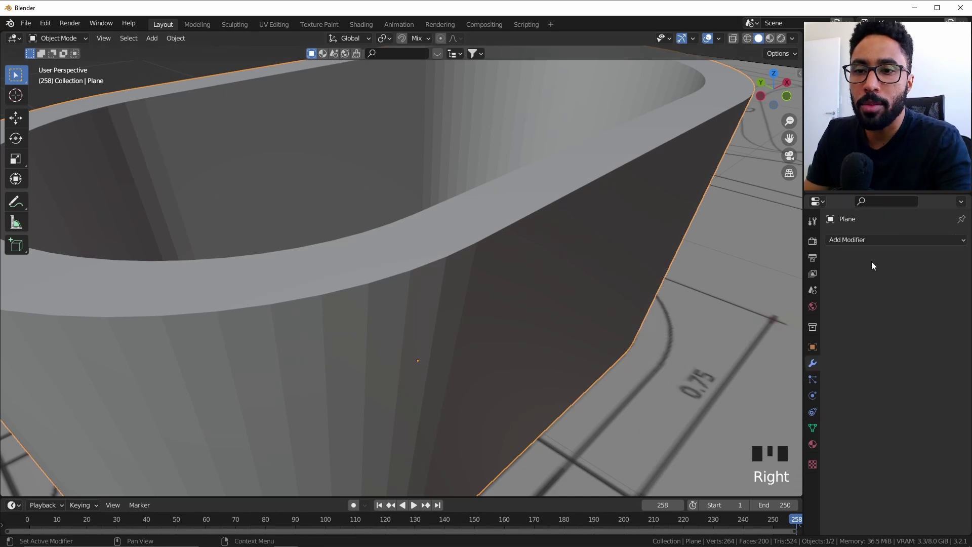
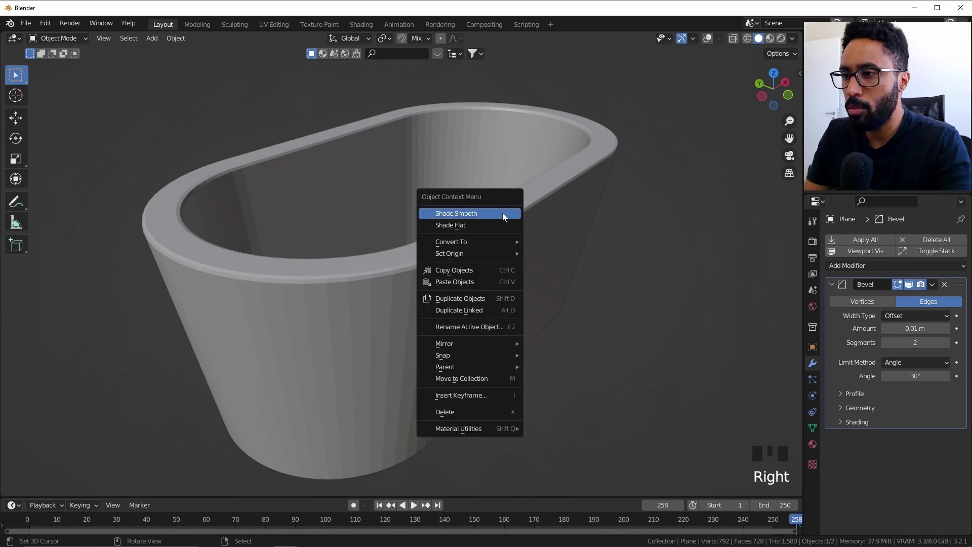
# - Shade the tub smooth and enable Harden Normals on the Bevel modifier
pyautogui.press('w')
pyautogui.moveTo(450, 306); pyautogui.dragTo(871, 423)
pyautogui.moveTo(870, 424); pyautogui.dragTo(401, 202)
pyautogui.moveTo(401, 202); pyautogui.dragTo(415, 229)
pyautogui.scroll(3)
pyautogui.scroll(-3)
pyautogui.scroll(-3)
pyautogui.scroll(3)
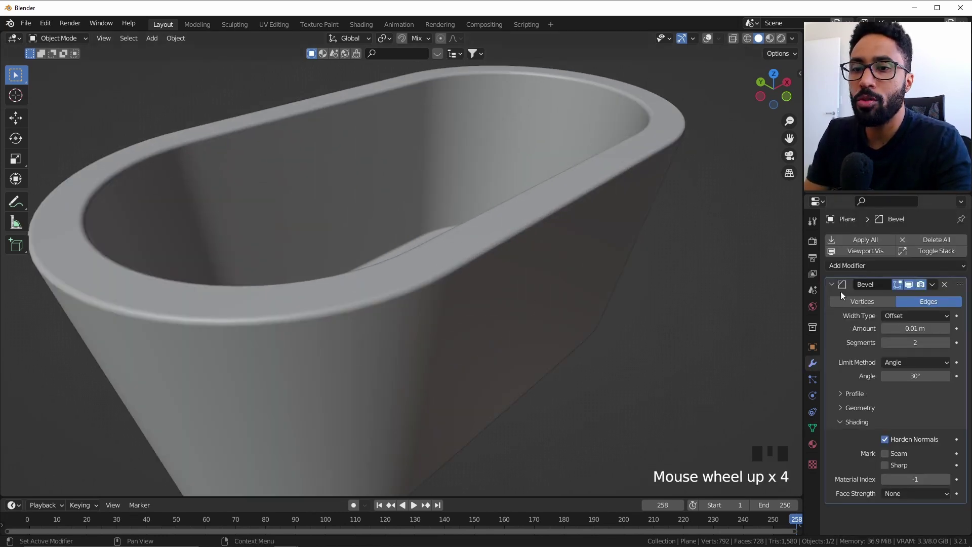
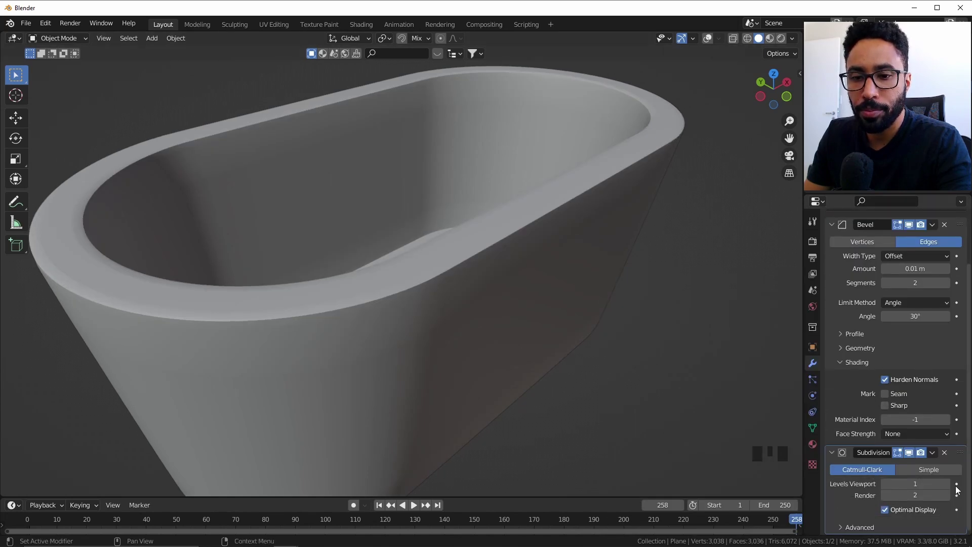
# - Add a Subdivision Surface modifier at level 2 and inspect the softened curves
pyautogui.click(954, 484)
pyautogui.moveTo(356, 217); pyautogui.dragTo(370, 312)
pyautogui.scroll(3)
pyautogui.scroll(-3)
pyautogui.middleClick(542, 225)
pyautogui.scroll(3)
# - Show the wireframe overlay on the tub to check the subdivided topology
pyautogui.rightClick(566, 247)
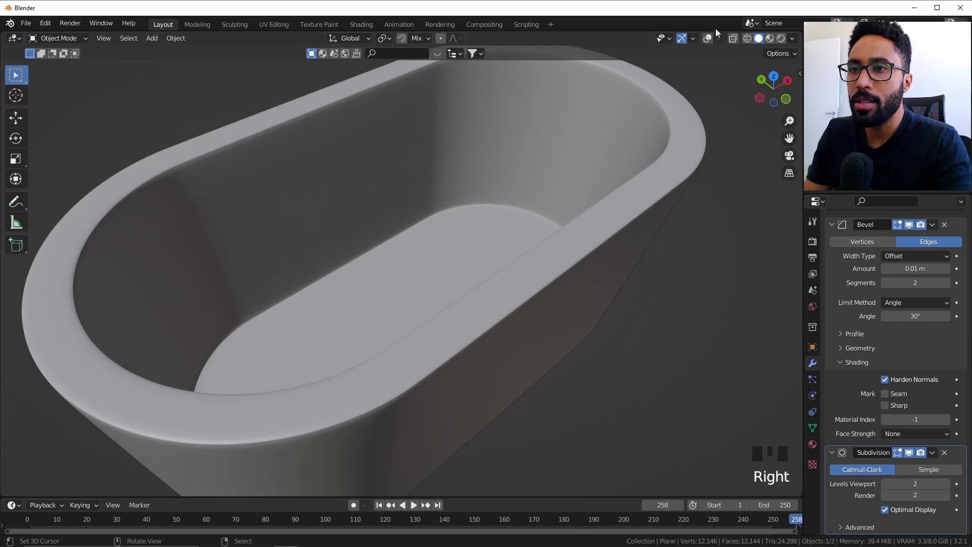
pyautogui.click(712, 42)
pyautogui.moveTo(623, 161); pyautogui.dragTo(541, 212)
pyautogui.press('alt+a')
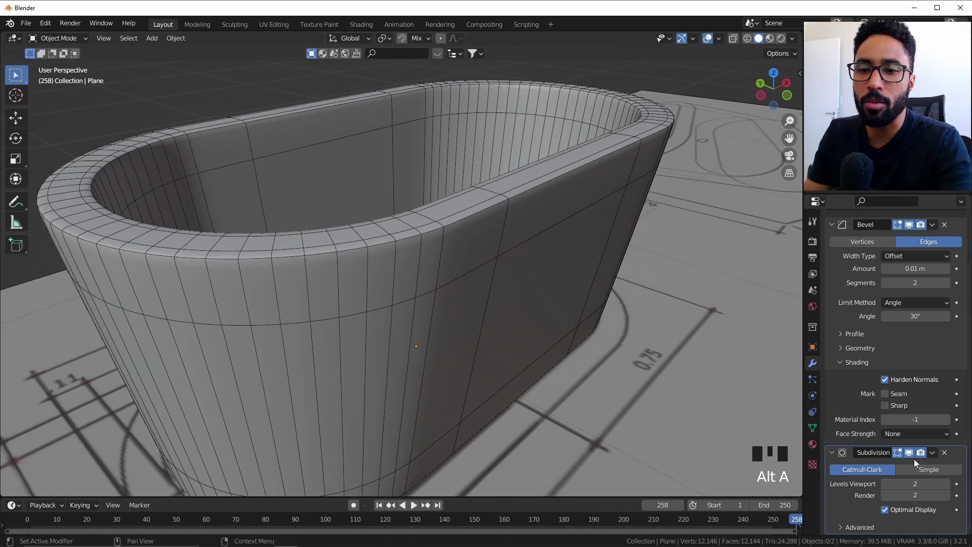
# - Raise the Bevel modifier to 5 segments and check the rounder rim up close
pyautogui.click(913, 458)
pyautogui.scroll(3)
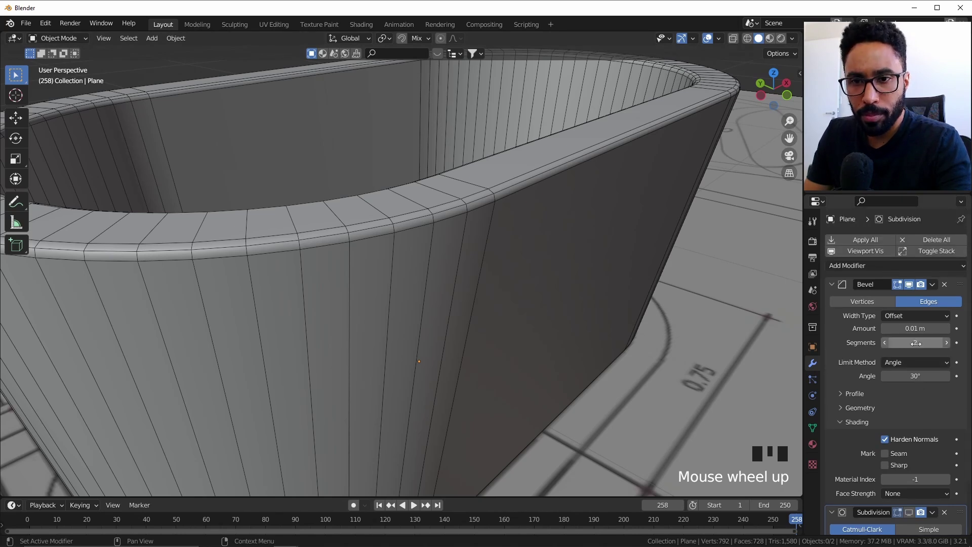
pyautogui.moveTo(951, 346); pyautogui.dragTo(915, 524)
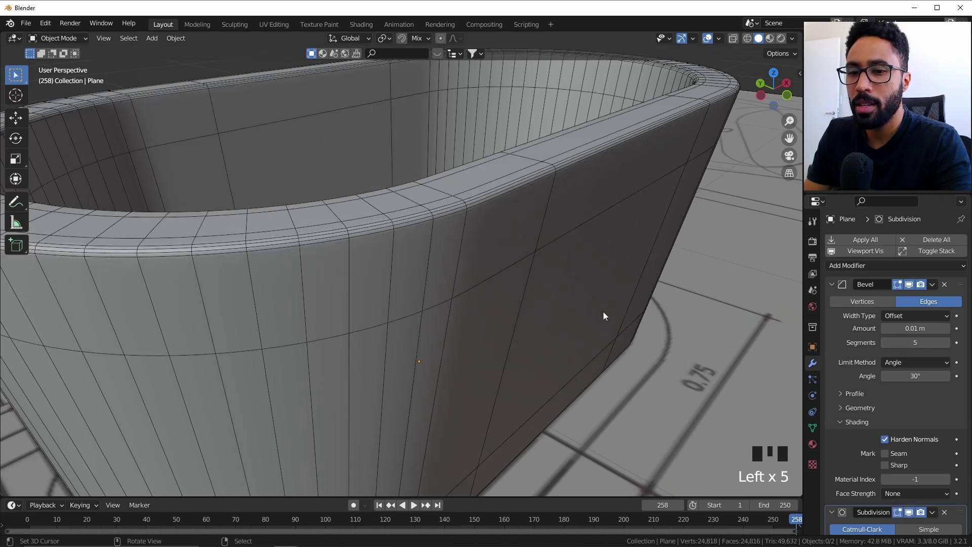
pyautogui.scroll(-3)
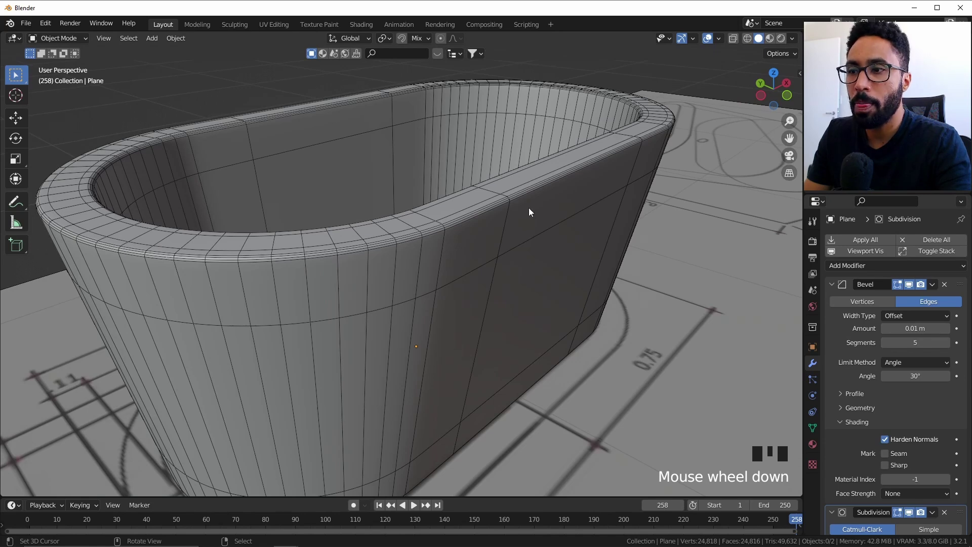
pyautogui.scroll(3)
pyautogui.scroll(-3)
pyautogui.moveTo(539, 220); pyautogui.dragTo(522, 214)
pyautogui.scroll(3)
pyautogui.scroll(-3)
# - Toggle the viewport overlay and Harden Normals in the Bevel panel, comparing the rim
pyautogui.moveTo(536, 202); pyautogui.dragTo(711, 37)
pyautogui.click(710, 36)
pyautogui.moveTo(367, 252); pyautogui.dragTo(396, 226)
pyautogui.scroll(3)
pyautogui.moveTo(400, 240); pyautogui.dragTo(912, 516)
pyautogui.click(912, 516)
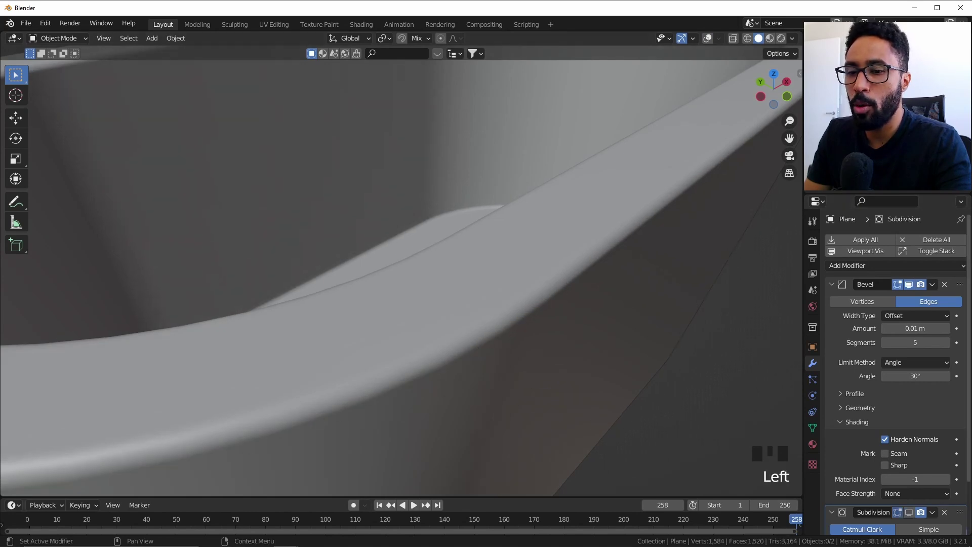
pyautogui.click(910, 515)
pyautogui.scroll(-3)
pyautogui.scroll(3)
# - Change options in the Bevel panel and viewport overlays while orbiting the rim
pyautogui.middleClick(513, 276)
pyautogui.scroll(-3)
pyautogui.moveTo(512, 284); pyautogui.dragTo(915, 457)
pyautogui.click(915, 457)
pyautogui.scroll(3)
pyautogui.scroll(-3)
pyautogui.moveTo(566, 229); pyautogui.dragTo(562, 186)
pyautogui.scroll(-3)
pyautogui.moveTo(520, 211); pyautogui.dragTo(511, 252)
pyautogui.scroll(3)
pyautogui.moveTo(519, 266); pyautogui.dragTo(716, 39)
pyautogui.click(717, 39)
# - Orbit and zoom around the tub to confirm the five-segment rim matches the blueprint
pyautogui.scroll(-3)
pyautogui.middleClick(606, 285)
pyautogui.scroll(3)
pyautogui.scroll(3)
pyautogui.scroll(-3)
pyautogui.moveTo(316, 329); pyautogui.dragTo(442, 292)
pyautogui.scroll(3)
# - Frame the blueprint's drain circle in top wireframe view and set the cursor there
pyautogui.press('KP_7')
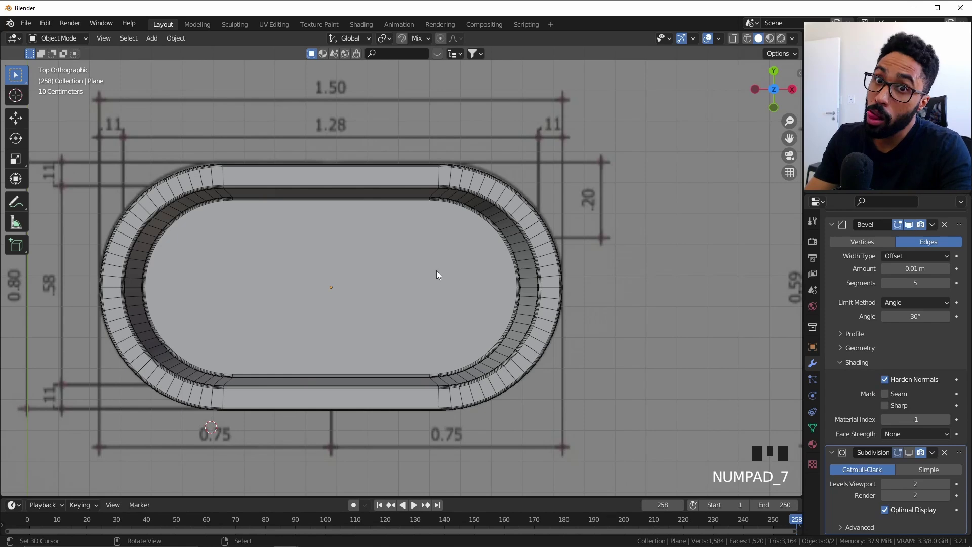
pyautogui.moveTo(439, 229); pyautogui.dragTo(470, 232)
pyautogui.scroll(3)
pyautogui.press('z')
pyautogui.scroll(-3)
pyautogui.middleClick(360, 236)
pyautogui.scroll(3)
pyautogui.rightClick(455, 83)
pyautogui.rightClick(462, 91)
pyautogui.scroll(-3)
pyautogui.scroll(-3)
pyautogui.press('shift+s')
pyautogui.scroll(3)
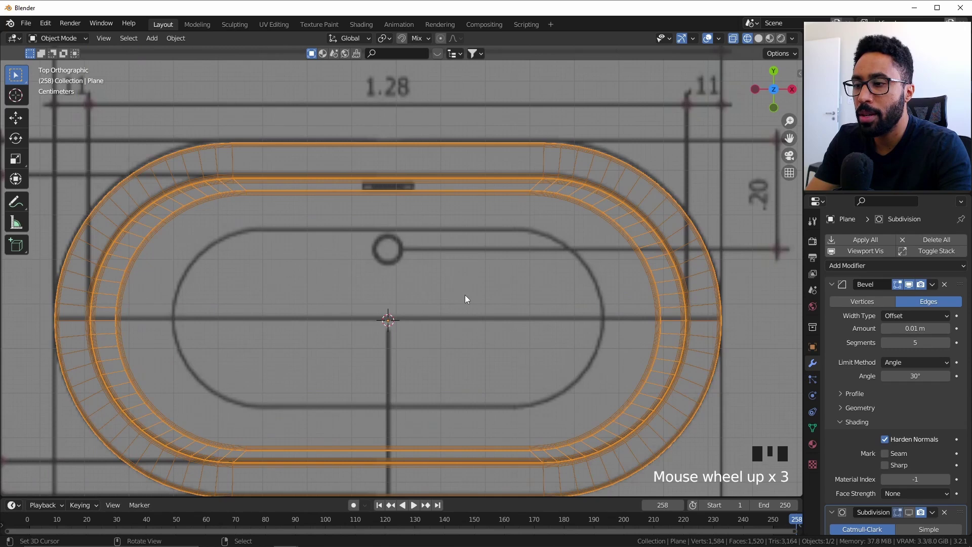
# - Add a cylinder, scale it down to the drain circle's size and move it over the circle
pyautogui.press('shift+a')
pyautogui.scroll(-3)
pyautogui.press('Tab')
pyautogui.press('s')
pyautogui.scroll(3)
pyautogui.press('s')
pyautogui.scroll(3)
pyautogui.press('s')
pyautogui.scroll(-3)
pyautogui.press('Tab')
pyautogui.press('g')
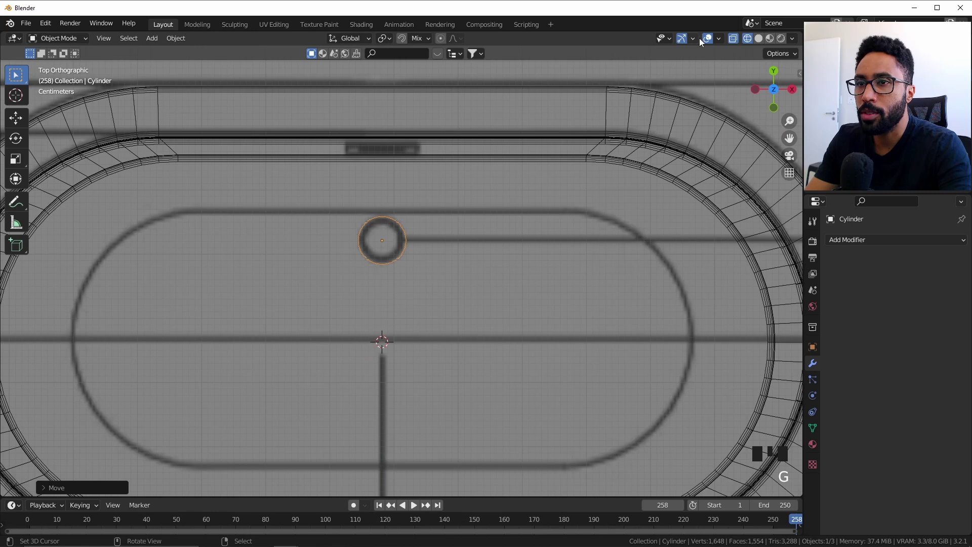
# - Show the cylinder's Transform panel to set its dimensions, location about 0.98 m by 1.22 m
pyautogui.moveTo(658, 150); pyautogui.dragTo(411, 212)
pyautogui.press('Escape')
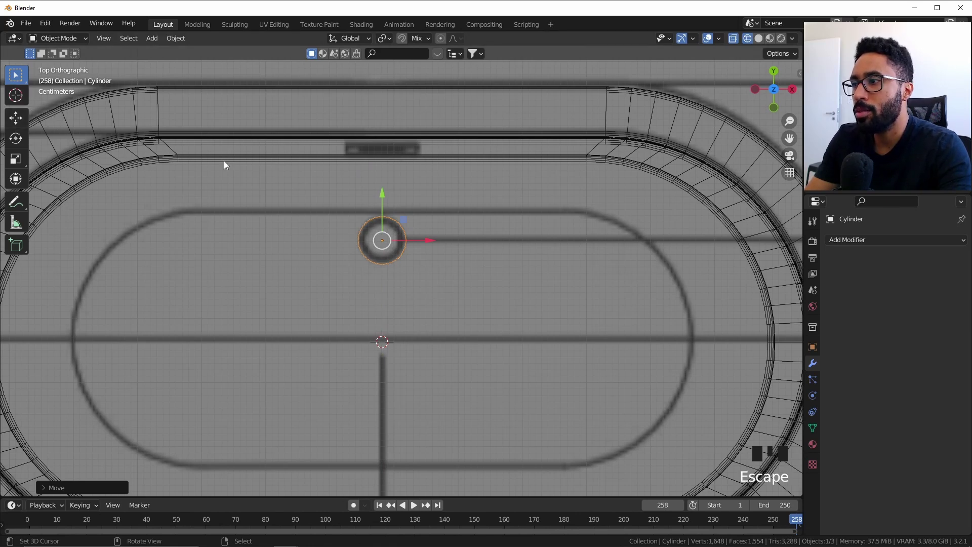
pyautogui.scroll(3)
pyautogui.moveTo(413, 210); pyautogui.dragTo(428, 232)
pyautogui.scroll(3)
pyautogui.press('n')
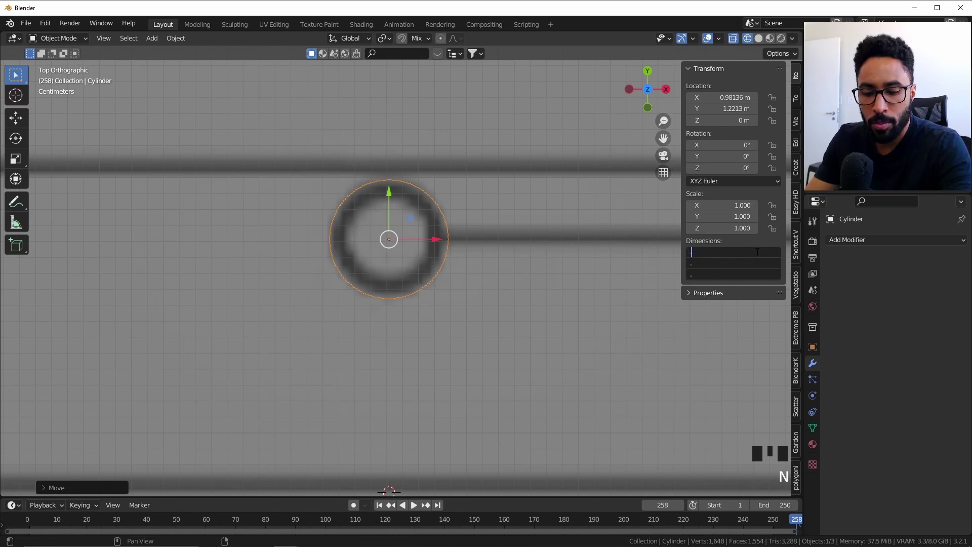
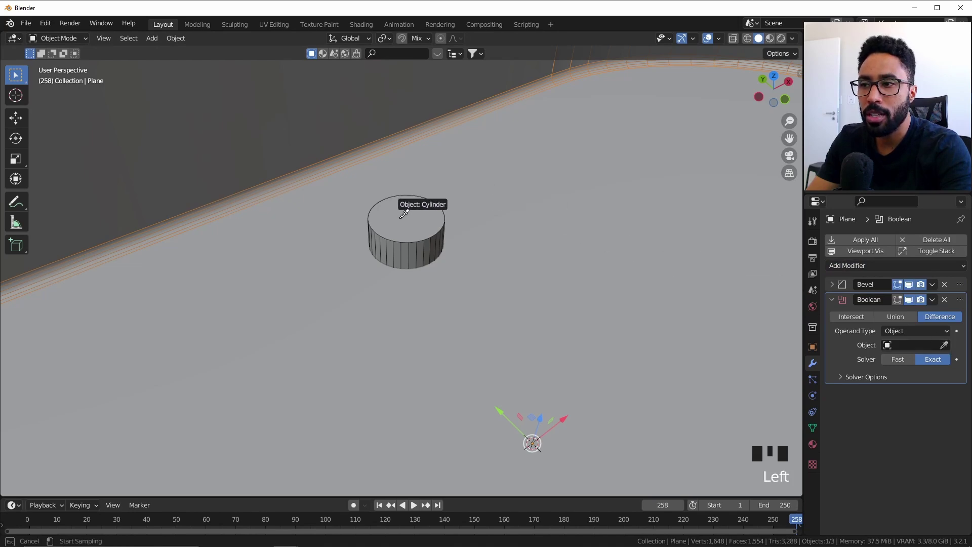
# - Lower the drain cylinder so it passes through the tub floor
pyautogui.scroll(-3)
pyautogui.moveTo(535, 247); pyautogui.dragTo(517, 373)
pyautogui.scroll(3)
pyautogui.moveTo(505, 353); pyautogui.dragTo(464, 309)
pyautogui.scroll(3)
pyautogui.rightClick(497, 274)
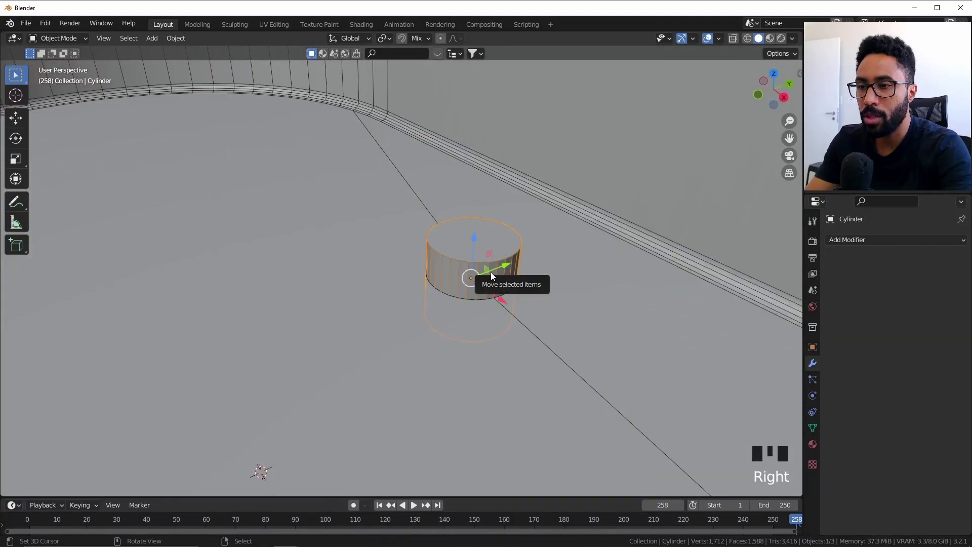
pyautogui.press('h')
pyautogui.moveTo(499, 278); pyautogui.dragTo(596, 268)
pyautogui.press('ctrl+z')
pyautogui.scroll(-3)
# - Set the Boolean's object to the cylinder and move it above Bevel in the modifier stack
pyautogui.moveTo(478, 240); pyautogui.dragTo(471, 327)
pyautogui.scroll(-3)
pyautogui.rightClick(474, 324)
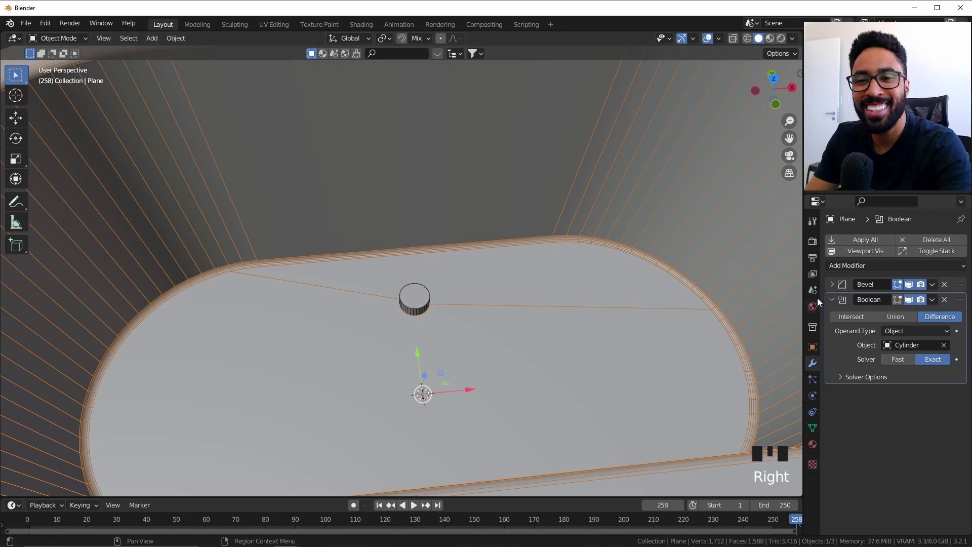
pyautogui.scroll(3)
pyautogui.moveTo(434, 316); pyautogui.dragTo(963, 301)
pyautogui.moveTo(963, 302); pyautogui.dragTo(379, 341)
pyautogui.scroll(3)
pyautogui.moveTo(454, 324); pyautogui.dragTo(454, 303)
pyautogui.scroll(3)
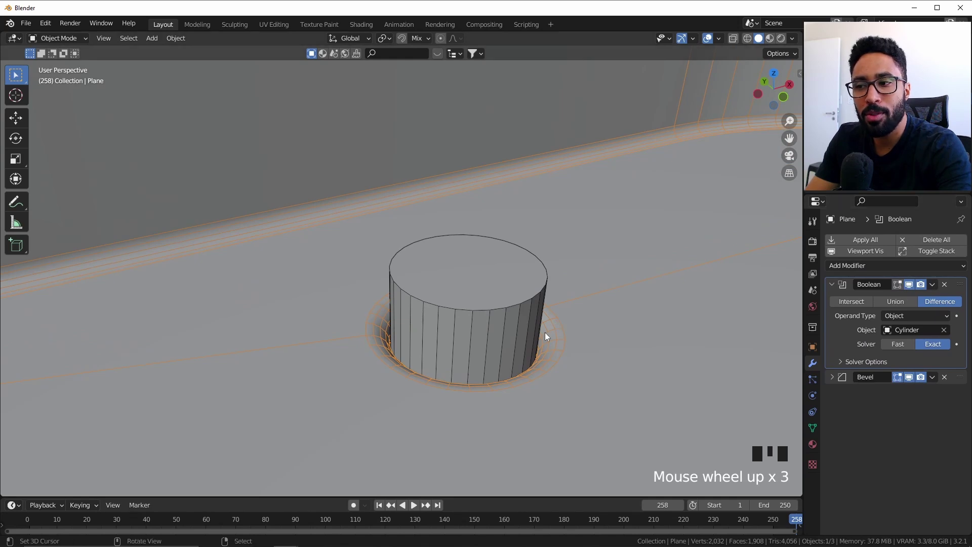
# - Edit the tub mesh in top wireframe view and start a Knife cut across the floor around the drain
pyautogui.scroll(-3)
pyautogui.scroll(-3)
pyautogui.moveTo(491, 294); pyautogui.dragTo(443, 349)
pyautogui.scroll(-3)
pyautogui.rightClick(443, 348)
pyautogui.press('Tab')
pyautogui.scroll(-3)
pyautogui.press('KP_7')
pyautogui.scroll(3)
pyautogui.press('z')
pyautogui.press('k')
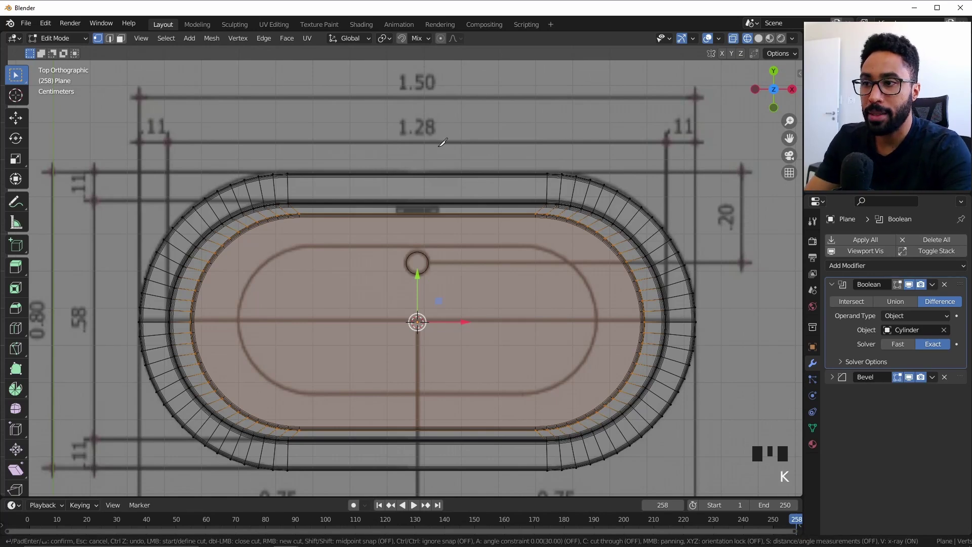
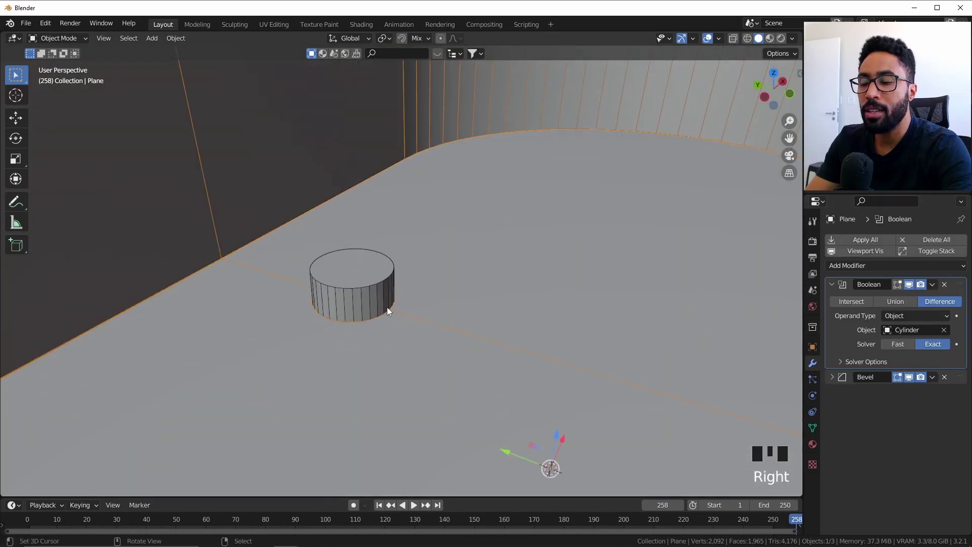
# - Select the drain cylinder and nudge it along X over the hole
pyautogui.scroll(3)
pyautogui.press('KP_7')
pyautogui.scroll(-3)
pyautogui.moveTo(538, 238); pyautogui.dragTo(526, 284)
pyautogui.scroll(3)
pyautogui.scroll(3)
pyautogui.click(906, 352)
pyautogui.moveTo(408, 193); pyautogui.dragTo(464, 361)
pyautogui.rightClick(464, 362)
pyautogui.press('g')
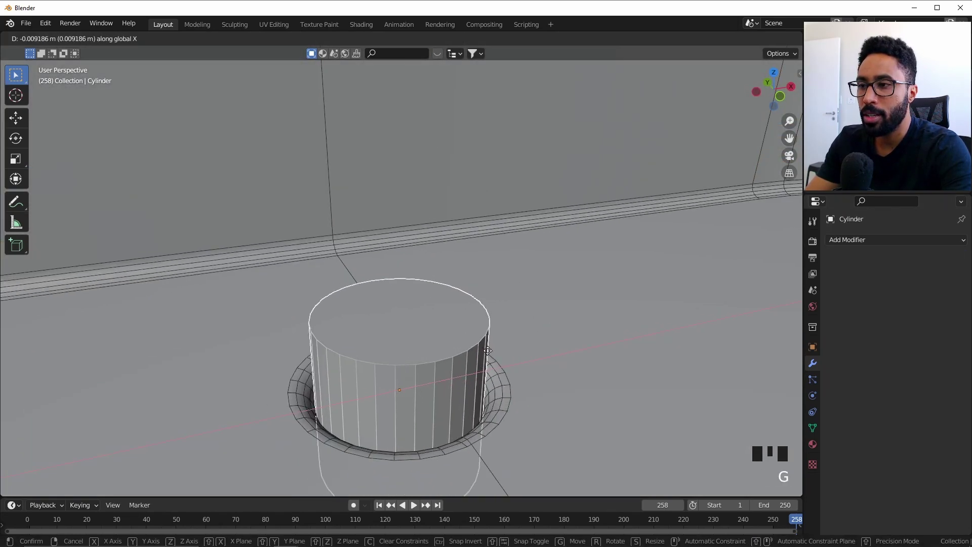
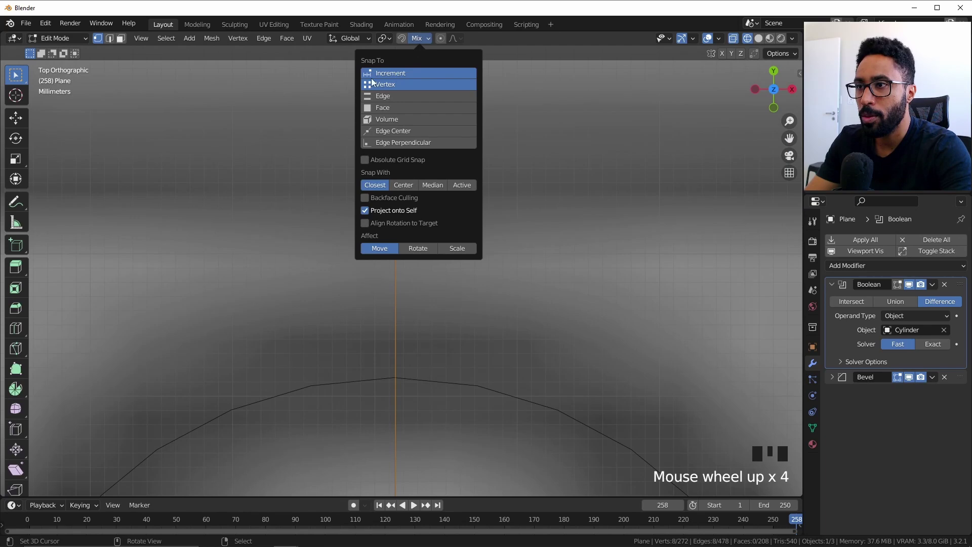
# - Inspect the tub floor edges near the wall in wireframe edit mode
pyautogui.scroll(-3)
pyautogui.moveTo(444, 337); pyautogui.dragTo(448, 225)
pyautogui.scroll(3)
pyautogui.press('g')
pyautogui.scroll(-3)
pyautogui.press('Tab')
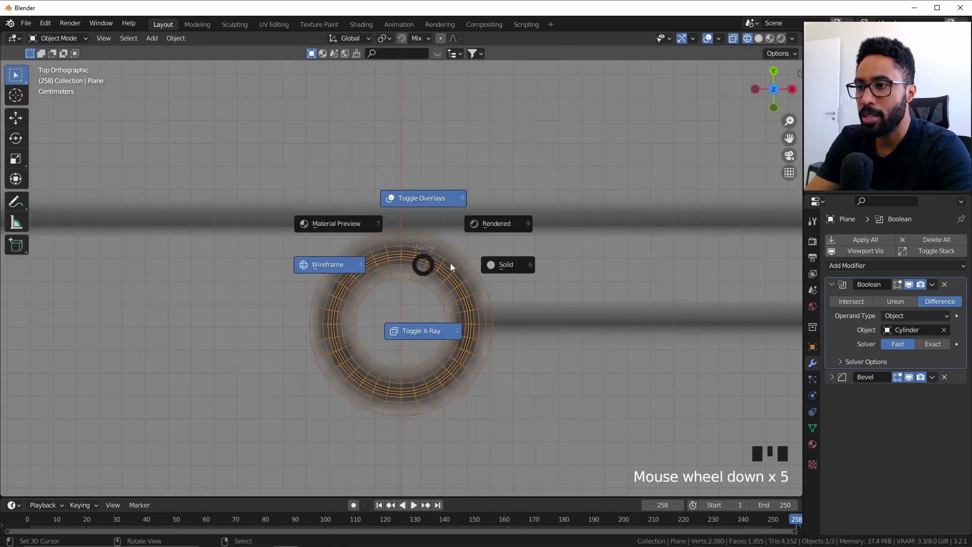
pyautogui.scroll(-3)
pyautogui.press('z')
pyautogui.moveTo(363, 337); pyautogui.dragTo(431, 300)
pyautogui.scroll(3)
pyautogui.press('alt+a')
pyautogui.moveTo(333, 371); pyautogui.dragTo(353, 394)
pyautogui.scroll(3)
pyautogui.moveTo(362, 373); pyautogui.dragTo(413, 265)
pyautogui.press('Tab')
pyautogui.moveTo(434, 271); pyautogui.dragTo(467, 264)
pyautogui.scroll(3)
pyautogui.moveTo(484, 231); pyautogui.dragTo(458, 287)
# - Select the edge at the wall base and edge-slide it along the tub wall
pyautogui.press('g')
pyautogui.press('Tab')
pyautogui.scroll(-3)
pyautogui.press('Tab')
pyautogui.press('g')
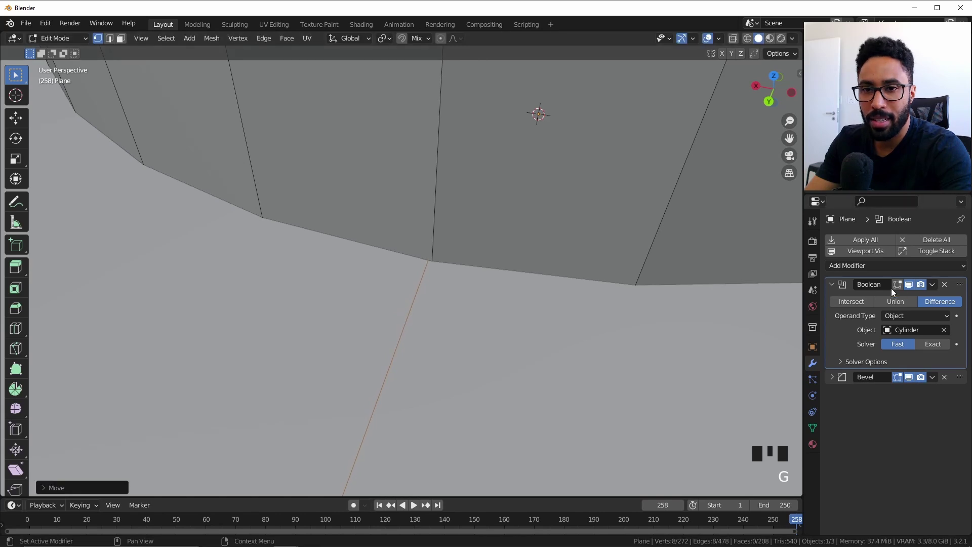
pyautogui.click(902, 289)
pyautogui.press('g')
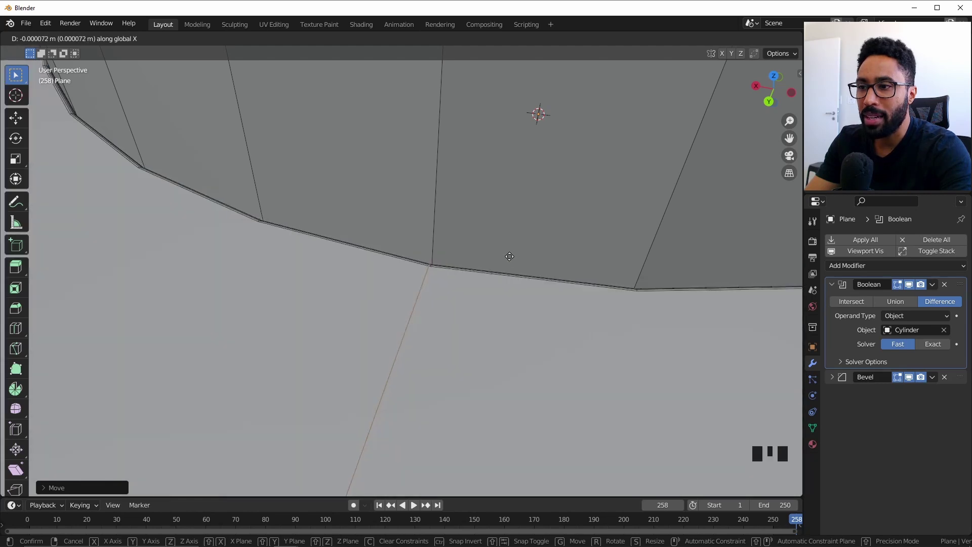
pyautogui.press('g')
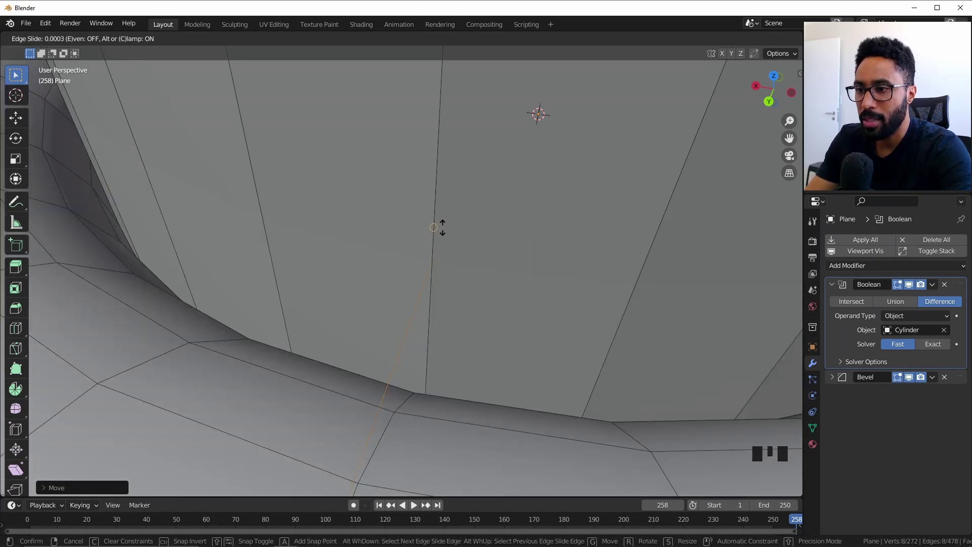
# - Check the slid edge along the wall, then edit the drain cylinder and bring up the Add Mesh list
pyautogui.scroll(-3)
pyautogui.press('Tab')
pyautogui.moveTo(530, 314); pyautogui.dragTo(396, 303)
pyautogui.scroll(-3)
pyautogui.press('Tab')
pyautogui.moveTo(414, 296); pyautogui.dragTo(409, 266)
pyautogui.scroll(3)
pyautogui.press('Tab')
pyautogui.scroll(-3)
pyautogui.moveTo(393, 293); pyautogui.dragTo(351, 294)
pyautogui.scroll(-3)
pyautogui.moveTo(405, 280); pyautogui.dragTo(366, 287)
pyautogui.scroll(-3)
pyautogui.moveTo(411, 281); pyautogui.dragTo(415, 296)
pyautogui.rightClick(415, 296)
pyautogui.scroll(3)
pyautogui.moveTo(428, 284); pyautogui.dragTo(443, 250)
pyautogui.moveTo(442, 249); pyautogui.dragTo(461, 287)
pyautogui.moveTo(461, 286); pyautogui.dragTo(480, 334)
pyautogui.press('Tab')
pyautogui.moveTo(473, 335); pyautogui.dragTo(387, 464)
pyautogui.press('shift+s')
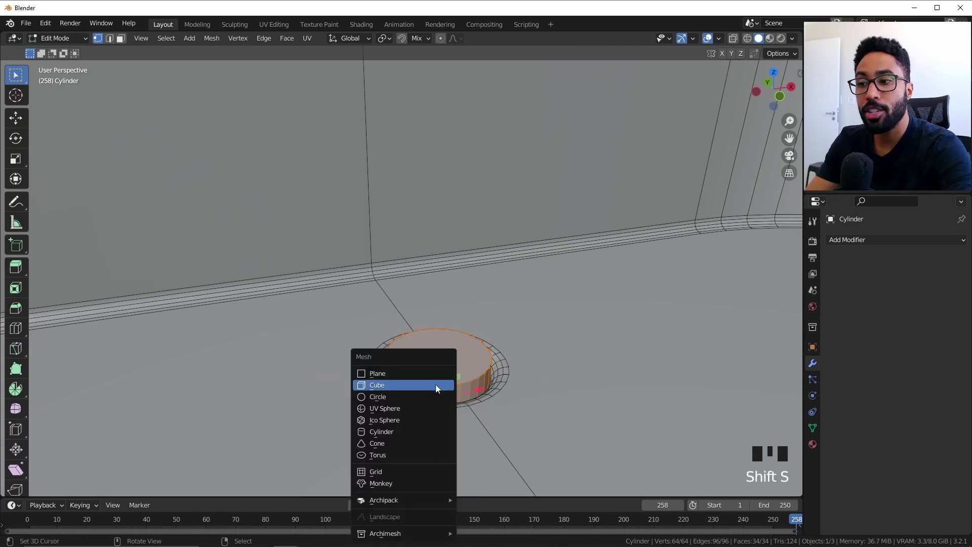
# - Add a plane to the cutter mesh, scale it and move it onto the back wall in top view
pyautogui.press('shift+a')
pyautogui.scroll(-3)
pyautogui.moveTo(477, 314); pyautogui.dragTo(632, 349)
pyautogui.press('s')
pyautogui.scroll(3)
pyautogui.press('g')
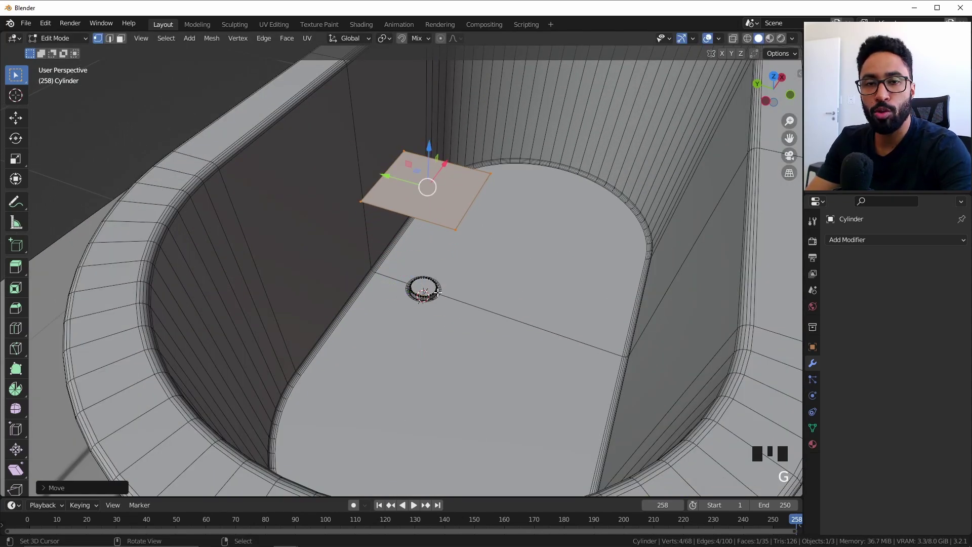
pyautogui.press('KP_7')
pyautogui.press('z')
pyautogui.scroll(3)
pyautogui.press('g')
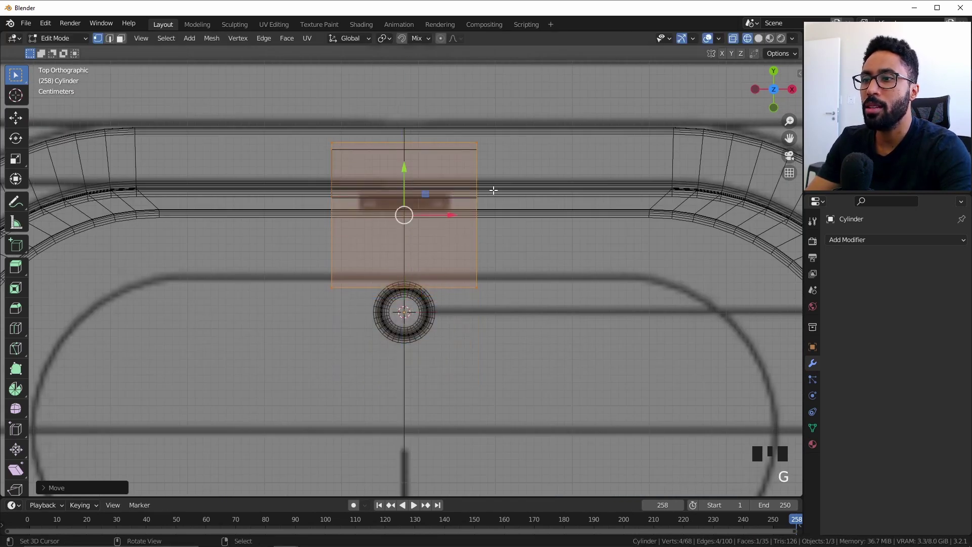
pyautogui.press('g')
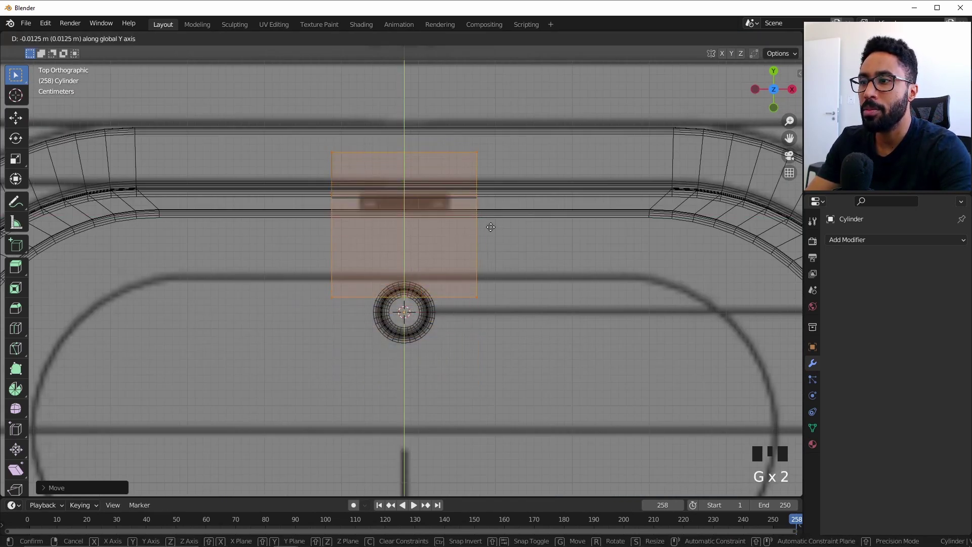
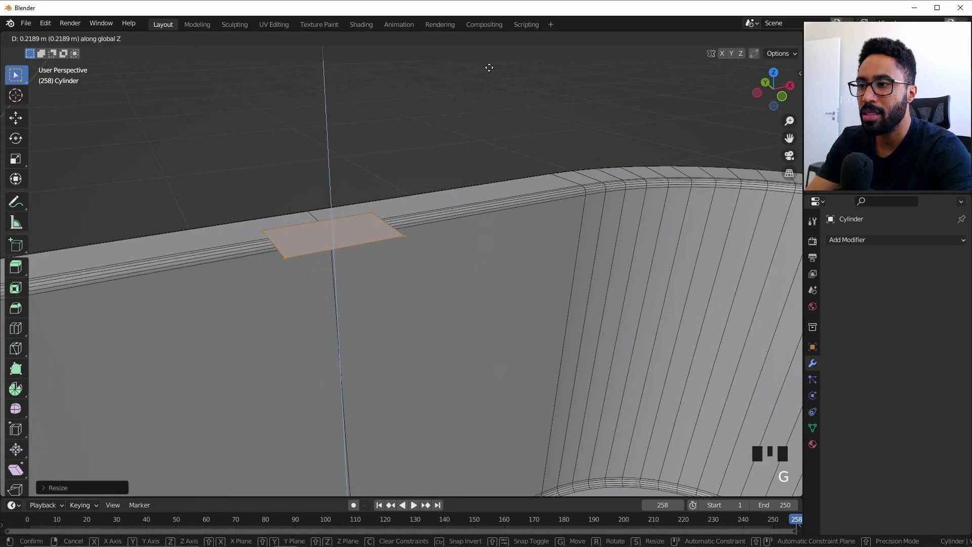
# - Lower the plane 5 cm below the rim and extrude it into a thick block
pyautogui.press('g')
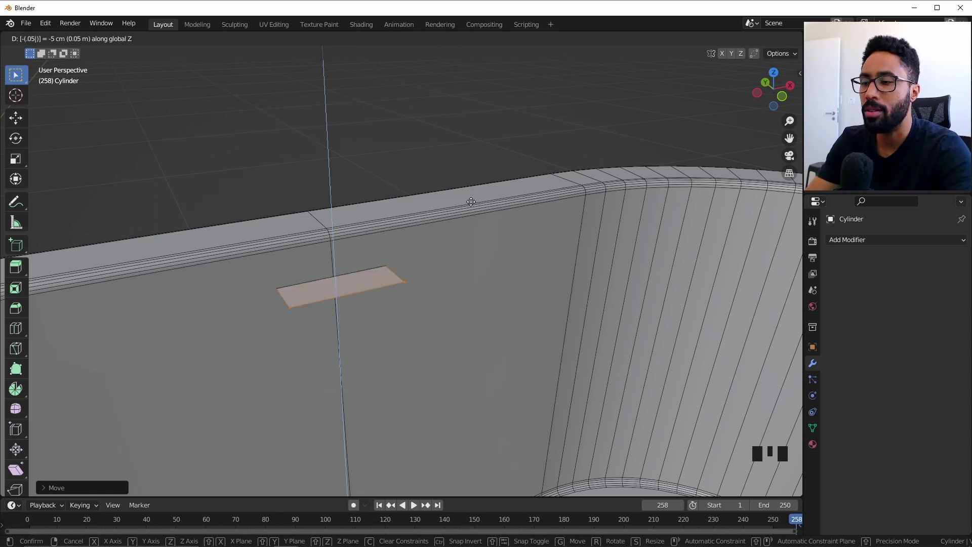
pyautogui.press('e')
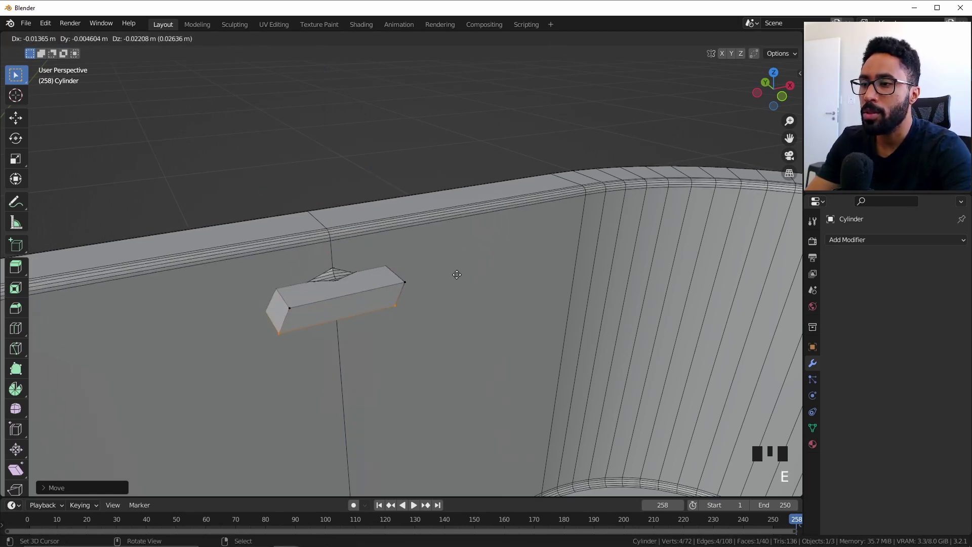
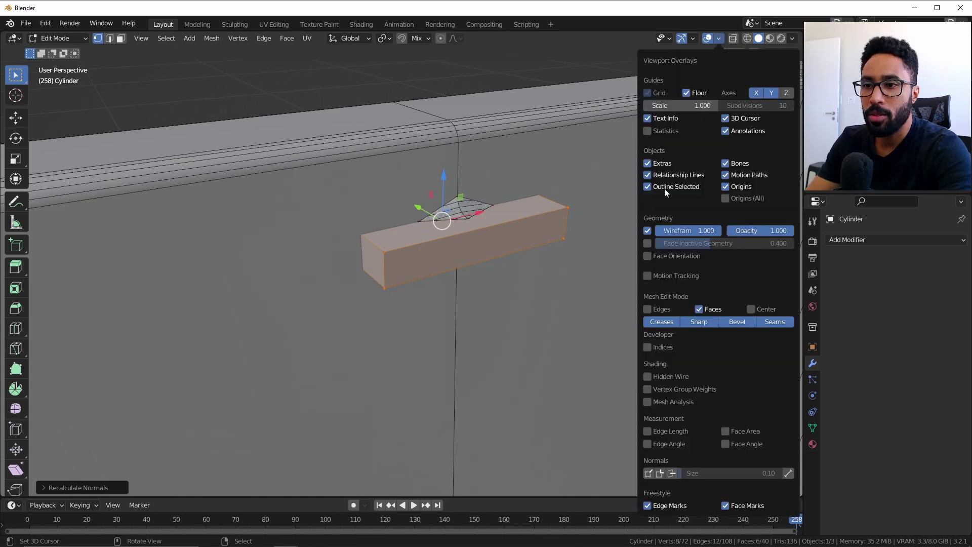
# - Recalculate the slot block's face normals (Shift+N) so the overflow slot cuts into the tub wall
pyautogui.press('ctrl+shift+n')
pyautogui.press('Tab')
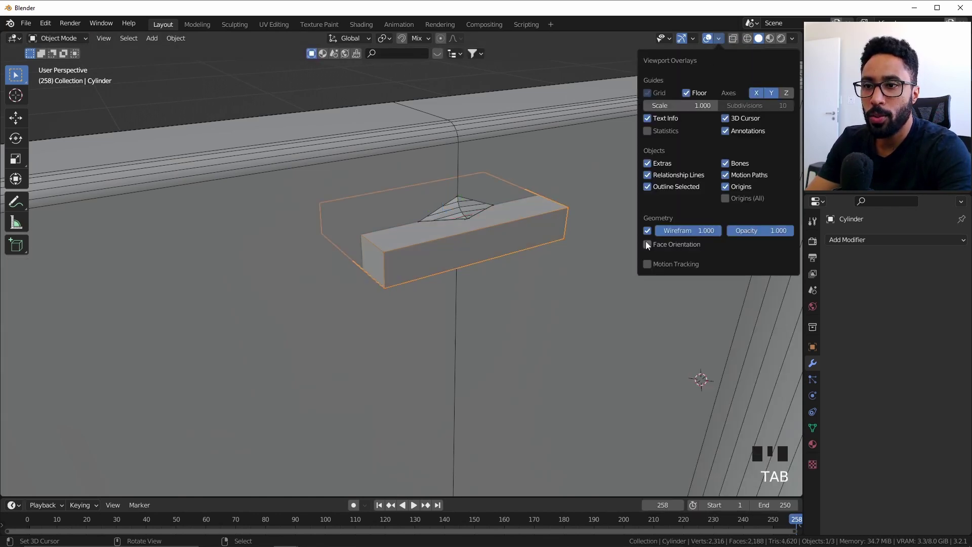
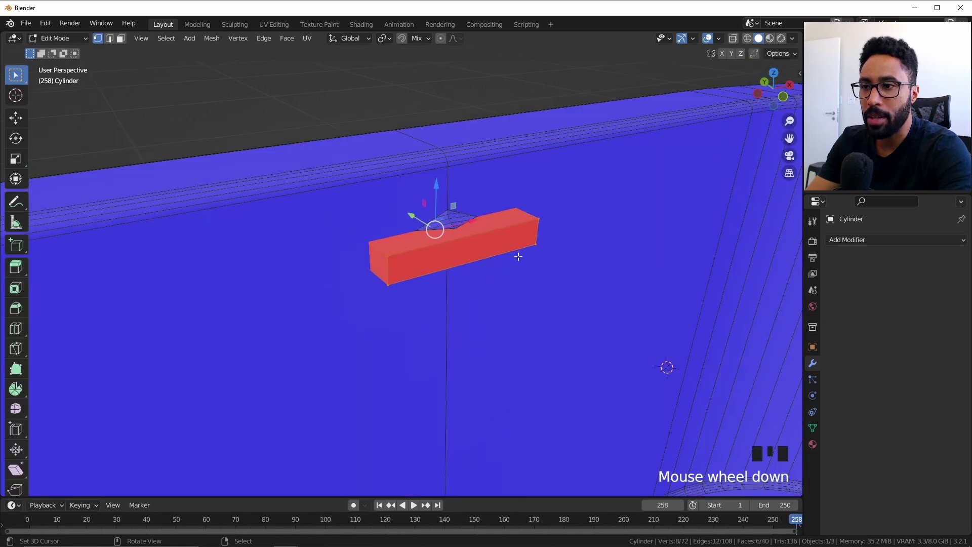
pyautogui.moveTo(492, 263); pyautogui.dragTo(463, 240)
pyautogui.press('a')
pyautogui.moveTo(457, 262); pyautogui.dragTo(459, 274)
pyautogui.press('shift+n')
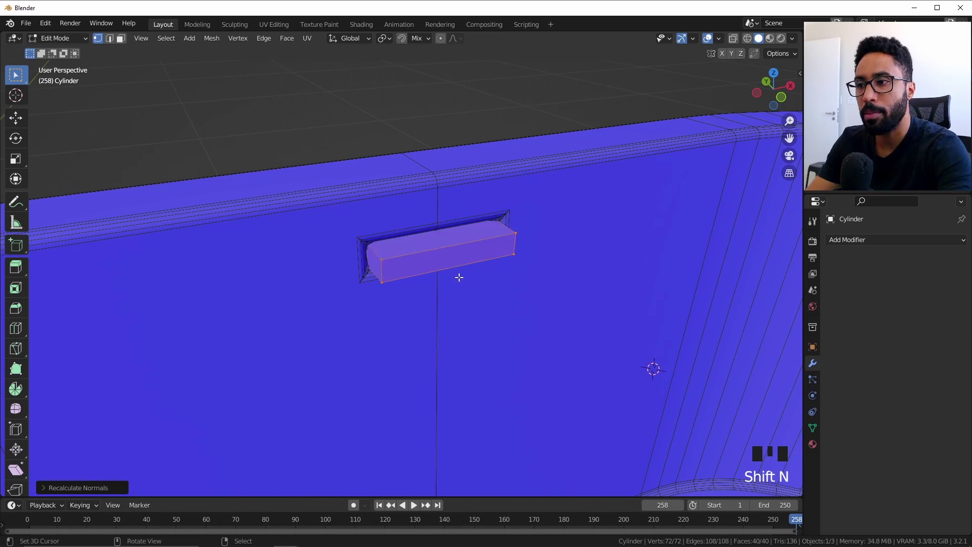
pyautogui.moveTo(473, 272); pyautogui.dragTo(462, 259)
pyautogui.scroll(-3)
pyautogui.press('Tab')
# - Orbit around the tub to inspect the rectangular overflow slot cut with face orientation shown
pyautogui.moveTo(420, 298); pyautogui.dragTo(486, 299)
pyautogui.scroll(3)
pyautogui.moveTo(456, 244); pyautogui.dragTo(517, 298)
pyautogui.scroll(-3)
pyautogui.middleClick(472, 259)
pyautogui.scroll(3)
pyautogui.rightClick(447, 82)
pyautogui.scroll(-3)
pyautogui.press('Tab')
pyautogui.press('alt+a')
pyautogui.moveTo(438, 355); pyautogui.dragTo(405, 300)
pyautogui.rightClick(404, 301)
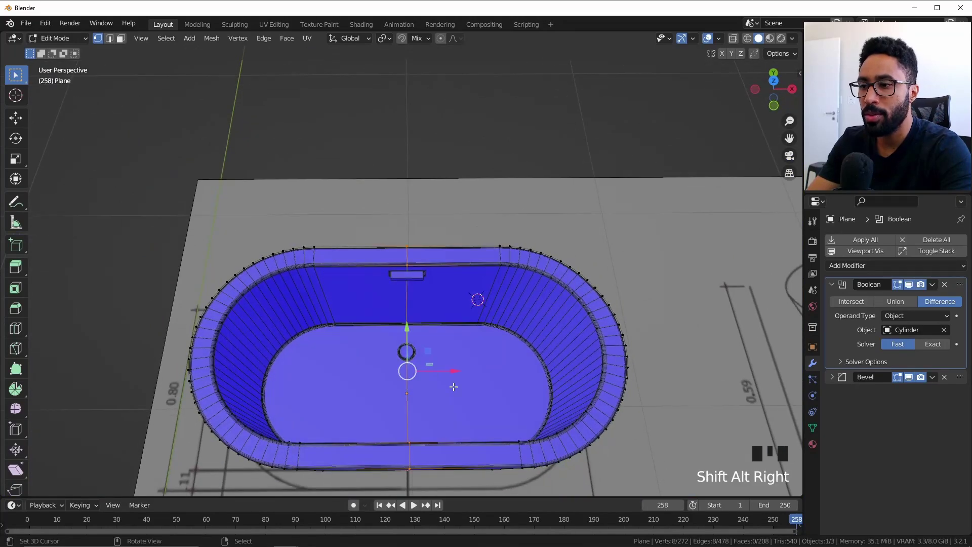
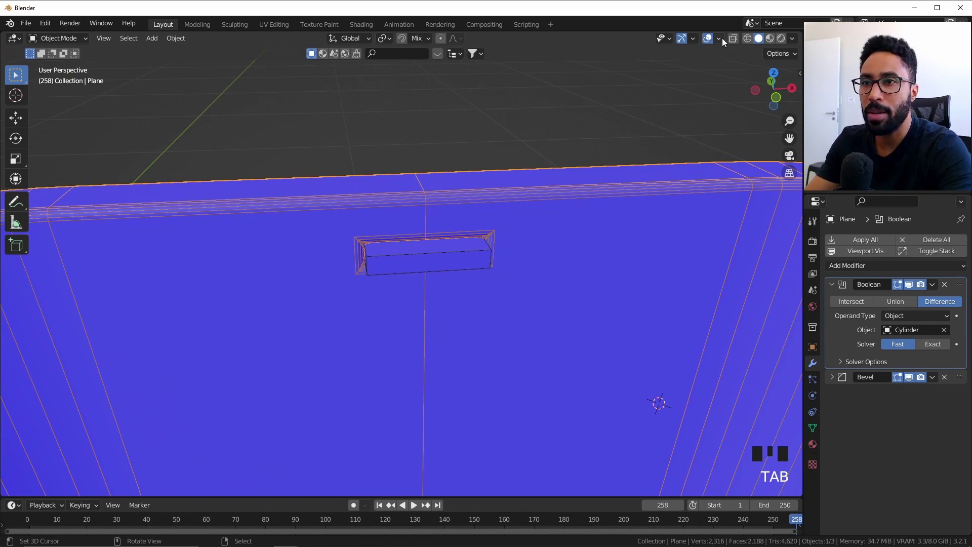
# - Apply the Boolean modifier to the tub and delete the cutter object, leaving only the bevel
pyautogui.moveTo(650, 246); pyautogui.dragTo(451, 207)
pyautogui.press('alt+a')
pyautogui.scroll(3)
pyautogui.moveTo(905, 303); pyautogui.dragTo(544, 225)
pyautogui.rightClick(544, 225)
pyautogui.press('x')
# - Orbit in close to inspect the permanently cut overflow slot and drain
pyautogui.moveTo(532, 222); pyautogui.dragTo(467, 203)
pyautogui.scroll(3)
pyautogui.moveTo(365, 187); pyautogui.dragTo(420, 260)
pyautogui.scroll(3)
pyautogui.rightClick(414, 225)
pyautogui.scroll(-3)
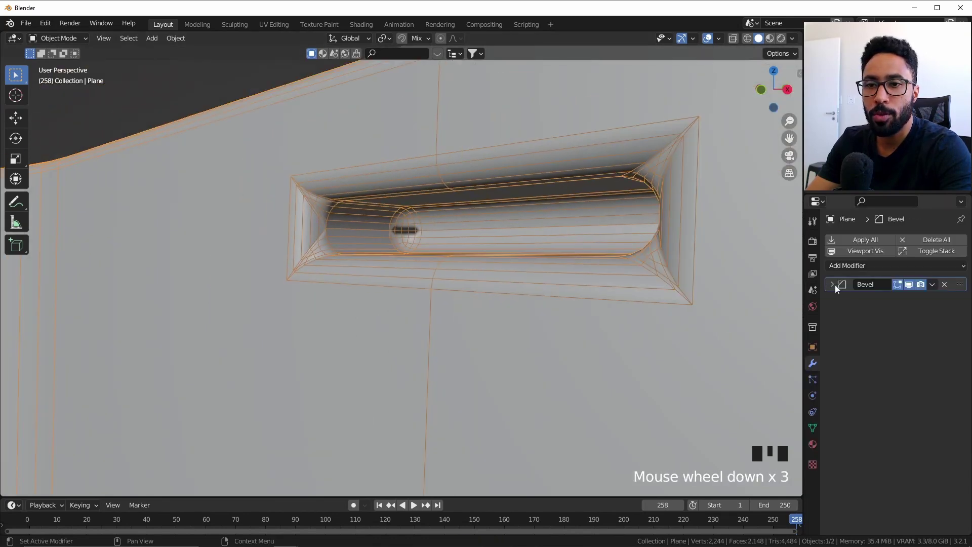
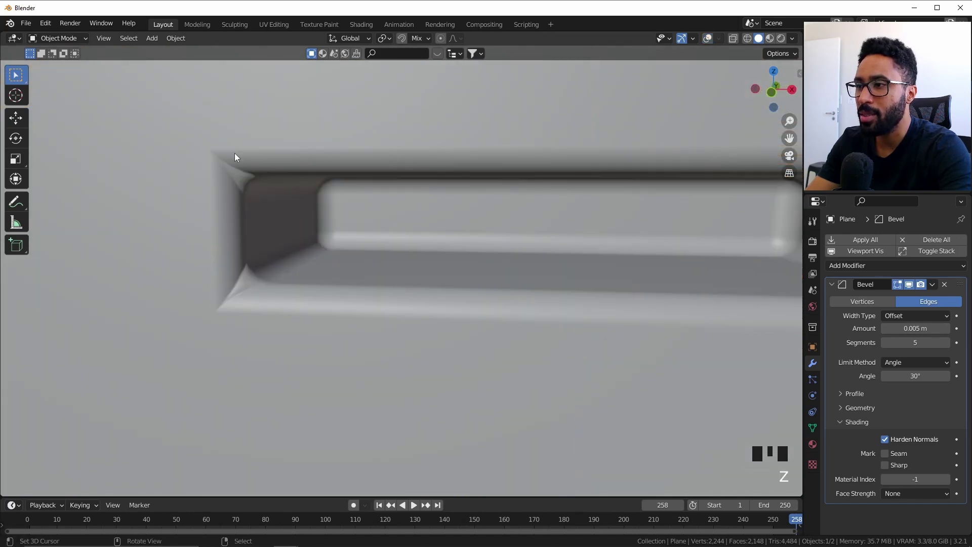
# - Orbit to the bevelled slot corner and show the wireframe over its rounded edges
pyautogui.moveTo(284, 208); pyautogui.dragTo(273, 145)
pyautogui.press('z')
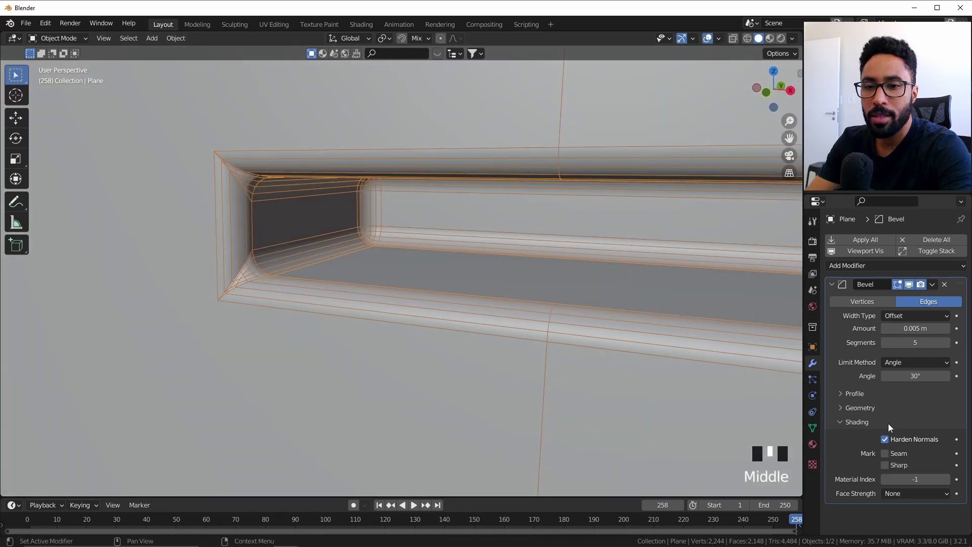